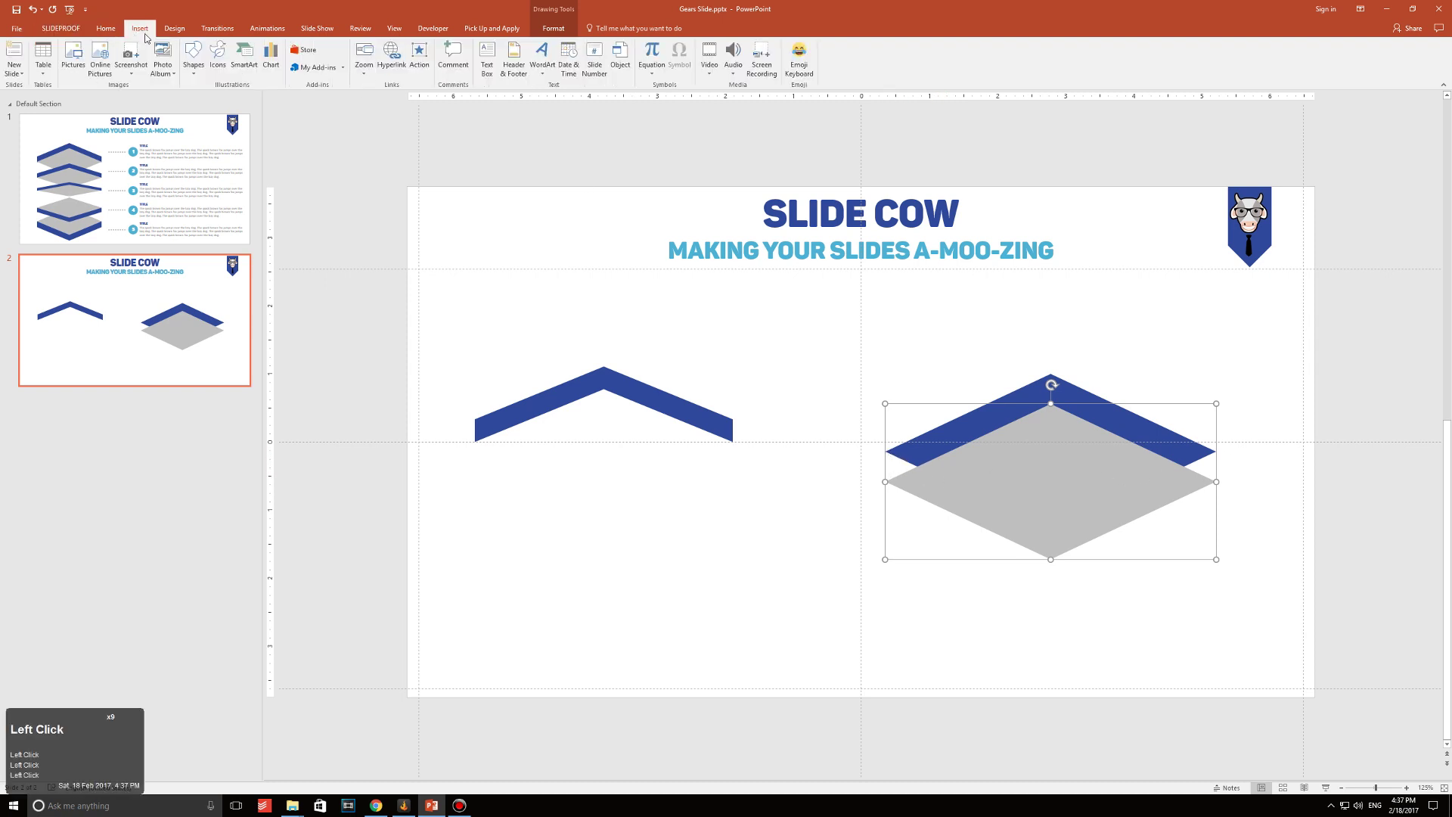
# Layer the grey diamond over the blue chevron into one isometric plate, then view the finished slide 1.
pyautogui.click(221, 72)
pyautogui.click(201, 61)
pyautogui.click(189, 162)
pyautogui.click(193, 162)
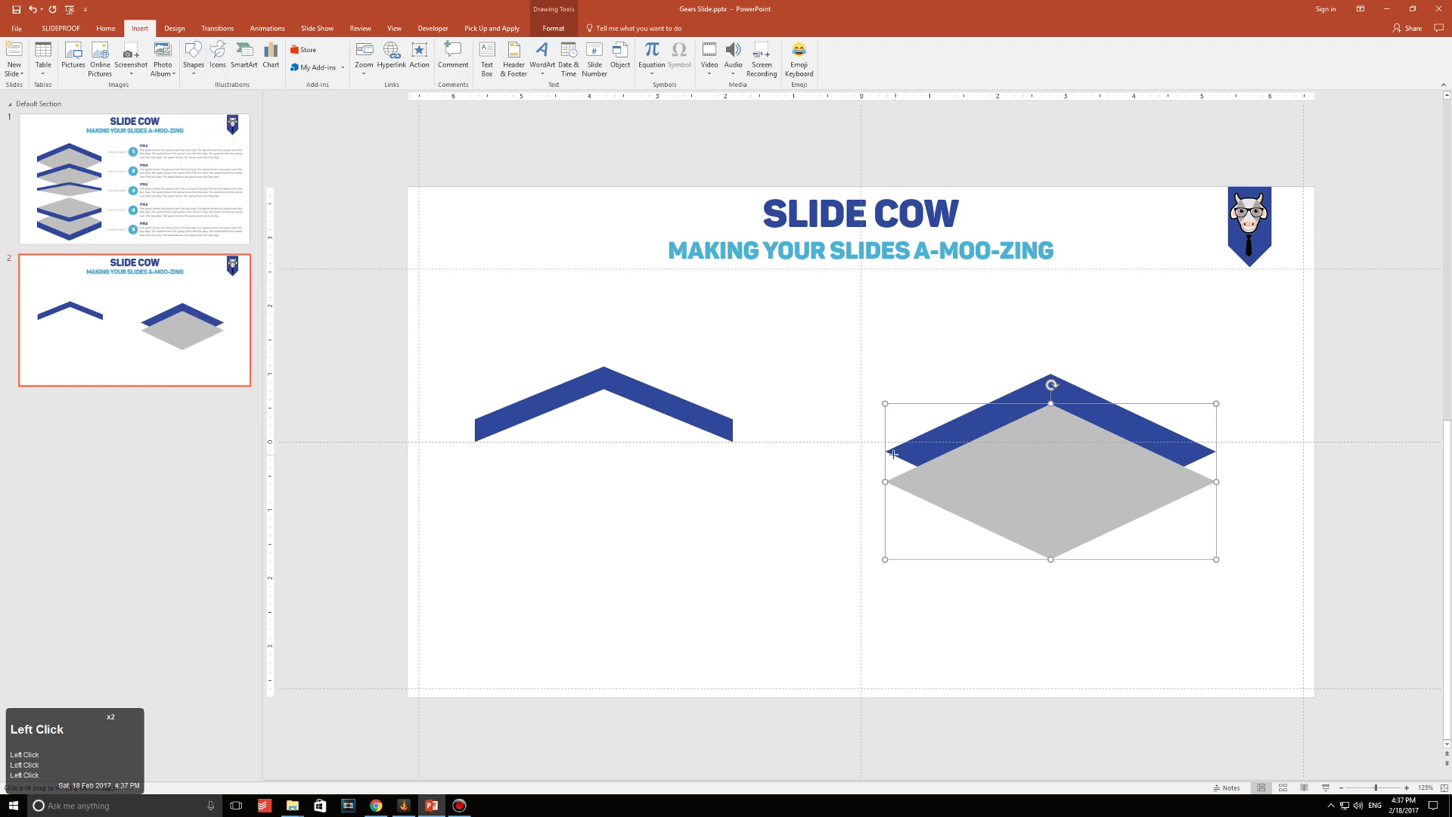
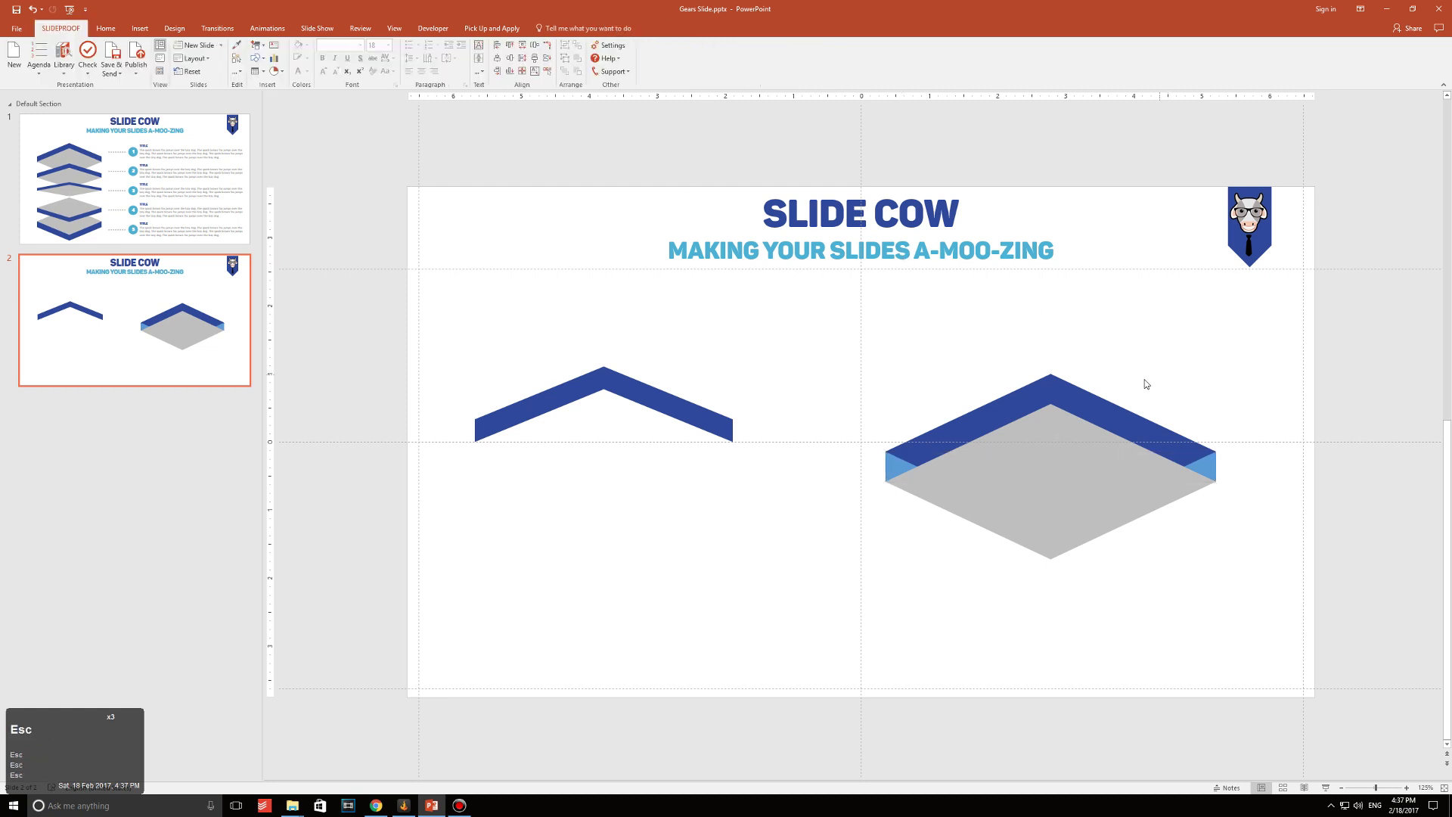
pyautogui.moveTo(928, 571); pyautogui.dragTo(112, 78)
pyautogui.moveTo(112, 78); pyautogui.dragTo(125, 114)
pyautogui.click(125, 114)
pyautogui.click(803, 550)
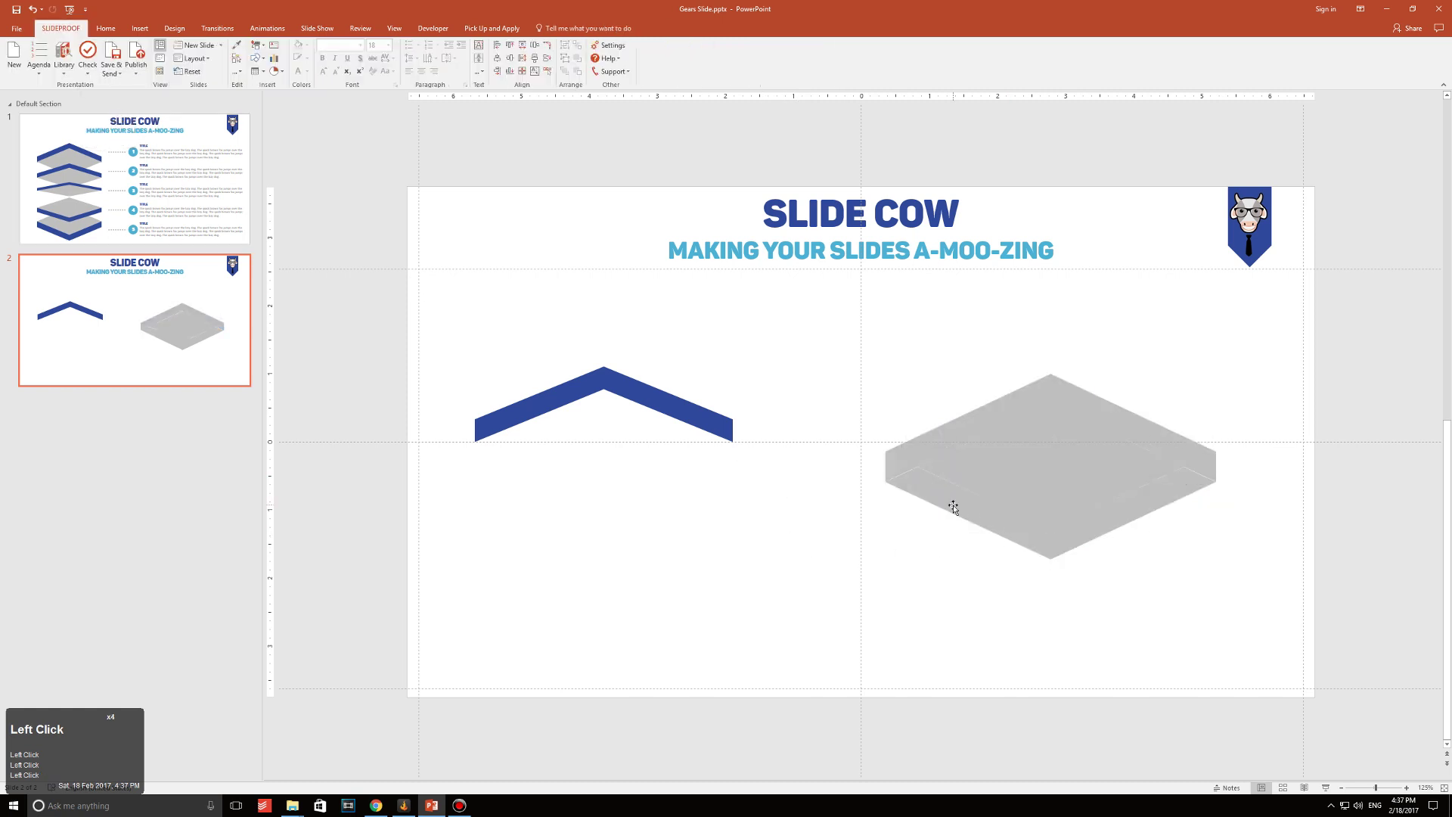
pyautogui.click(958, 505)
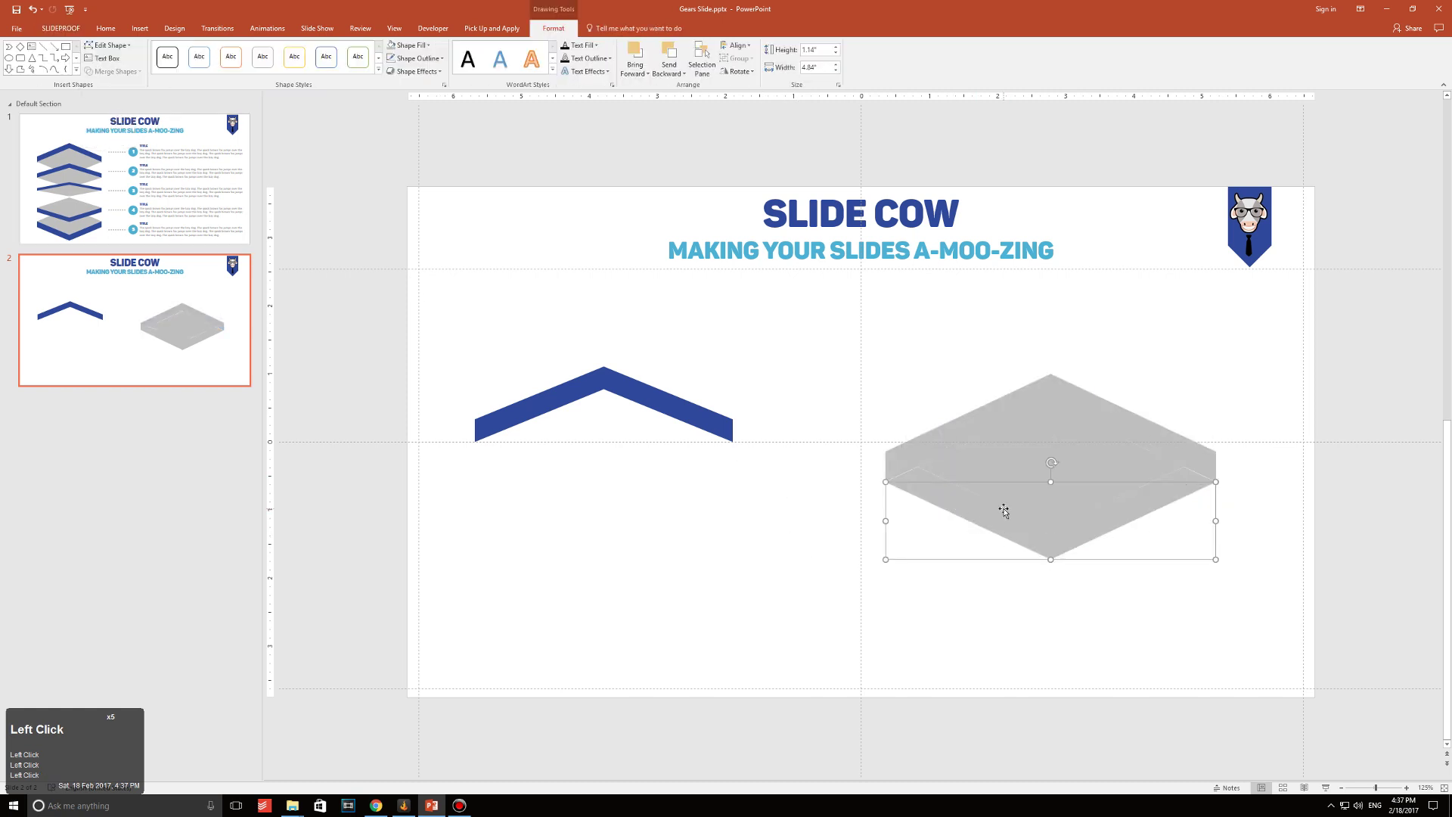
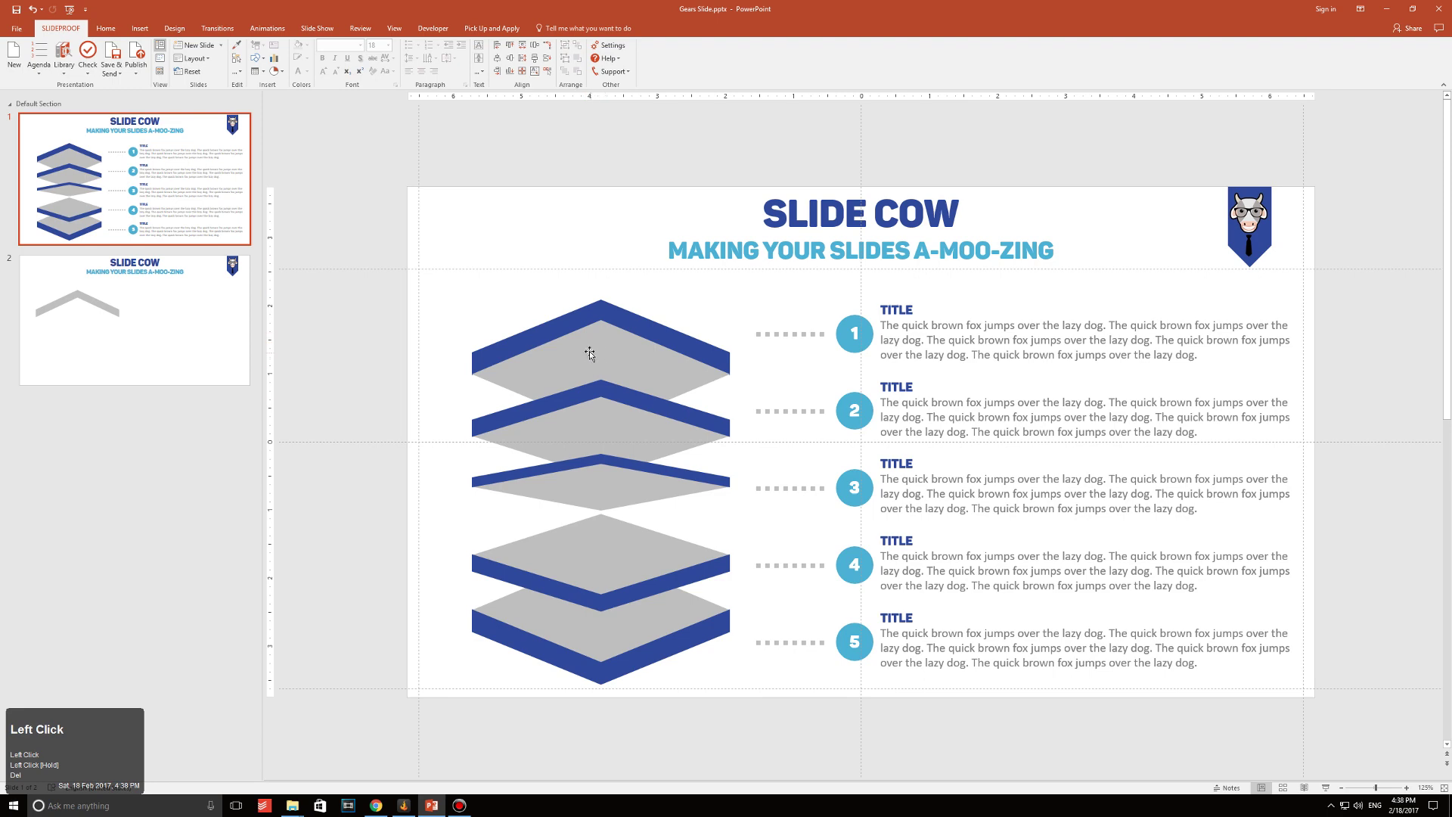
# Pick plates on the finished slide to copy into a three-plate stack on slide 2.
pyautogui.click(197, 316)
pyautogui.click(103, 195)
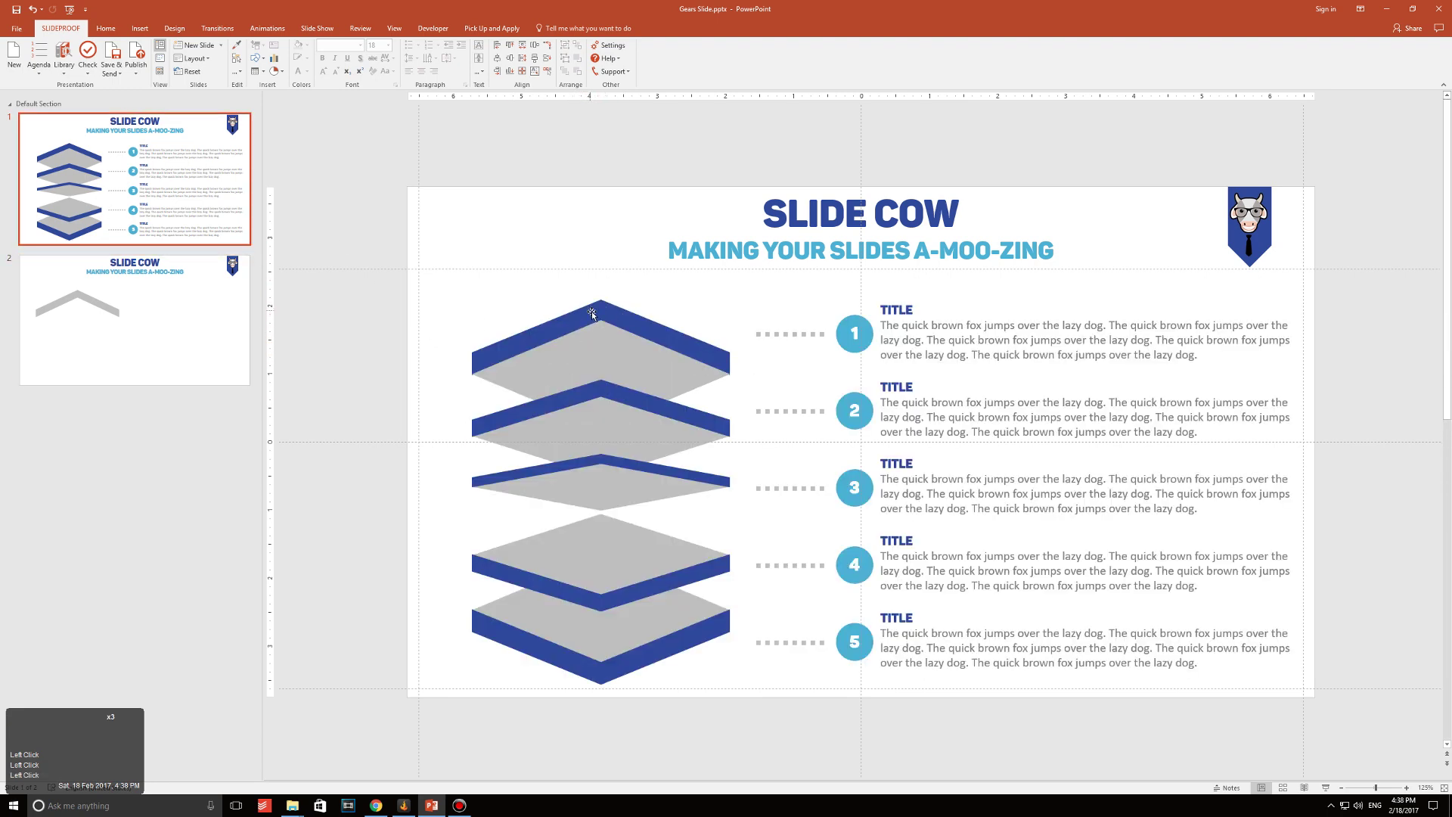
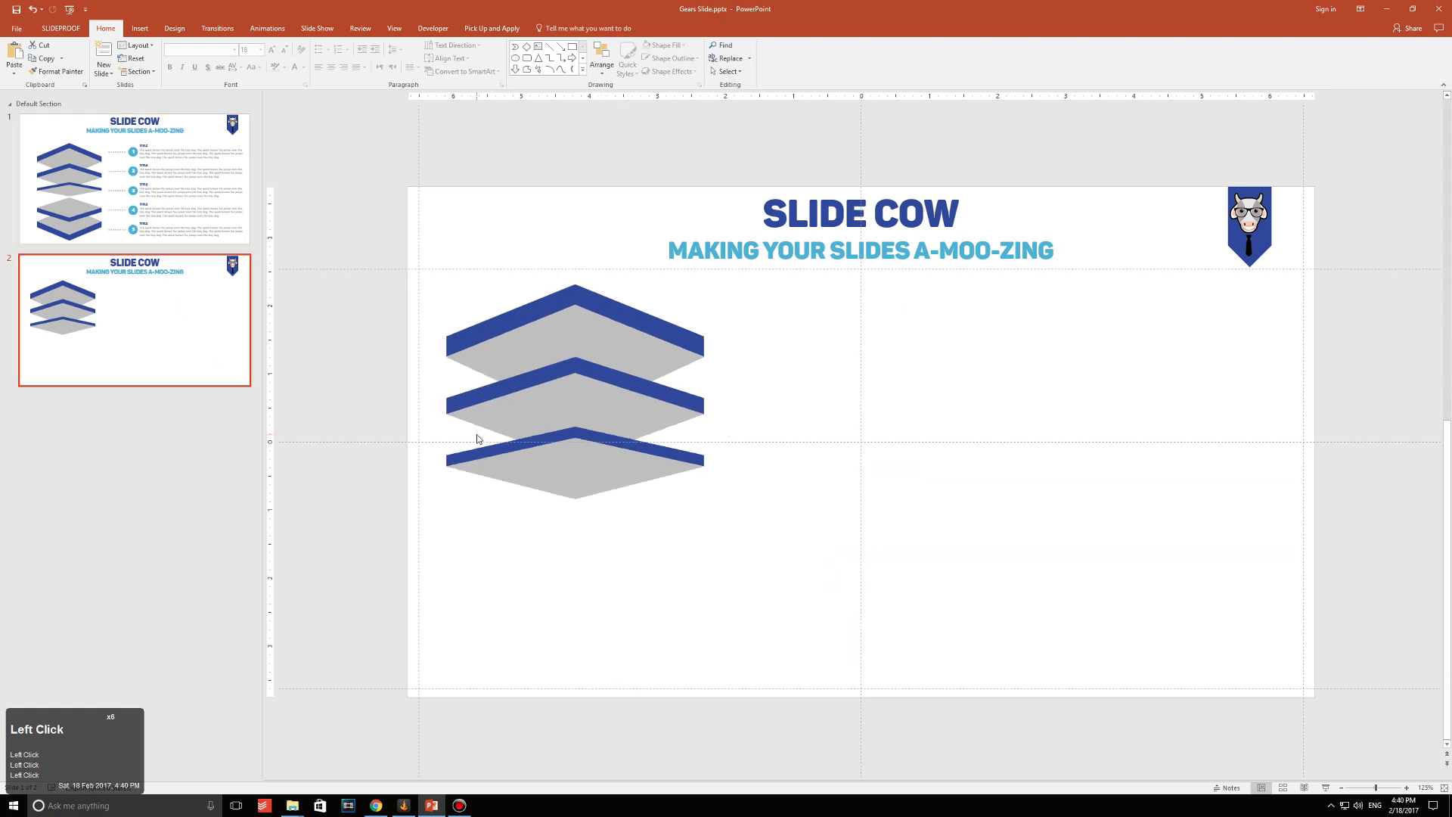
# Duplicate the stack to five plates, flipping the lower two and nudging them into place.
pyautogui.click(602, 384)
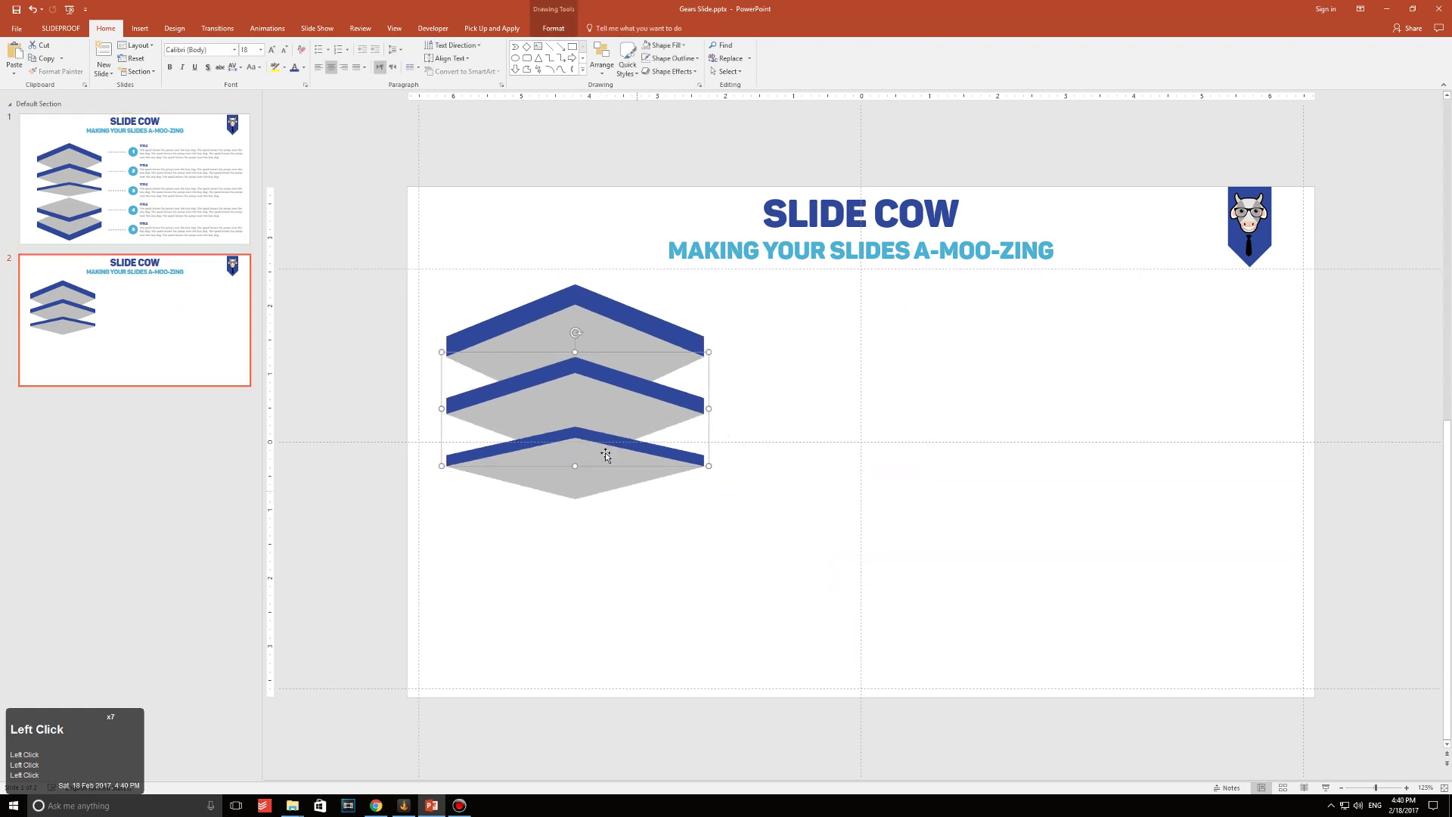
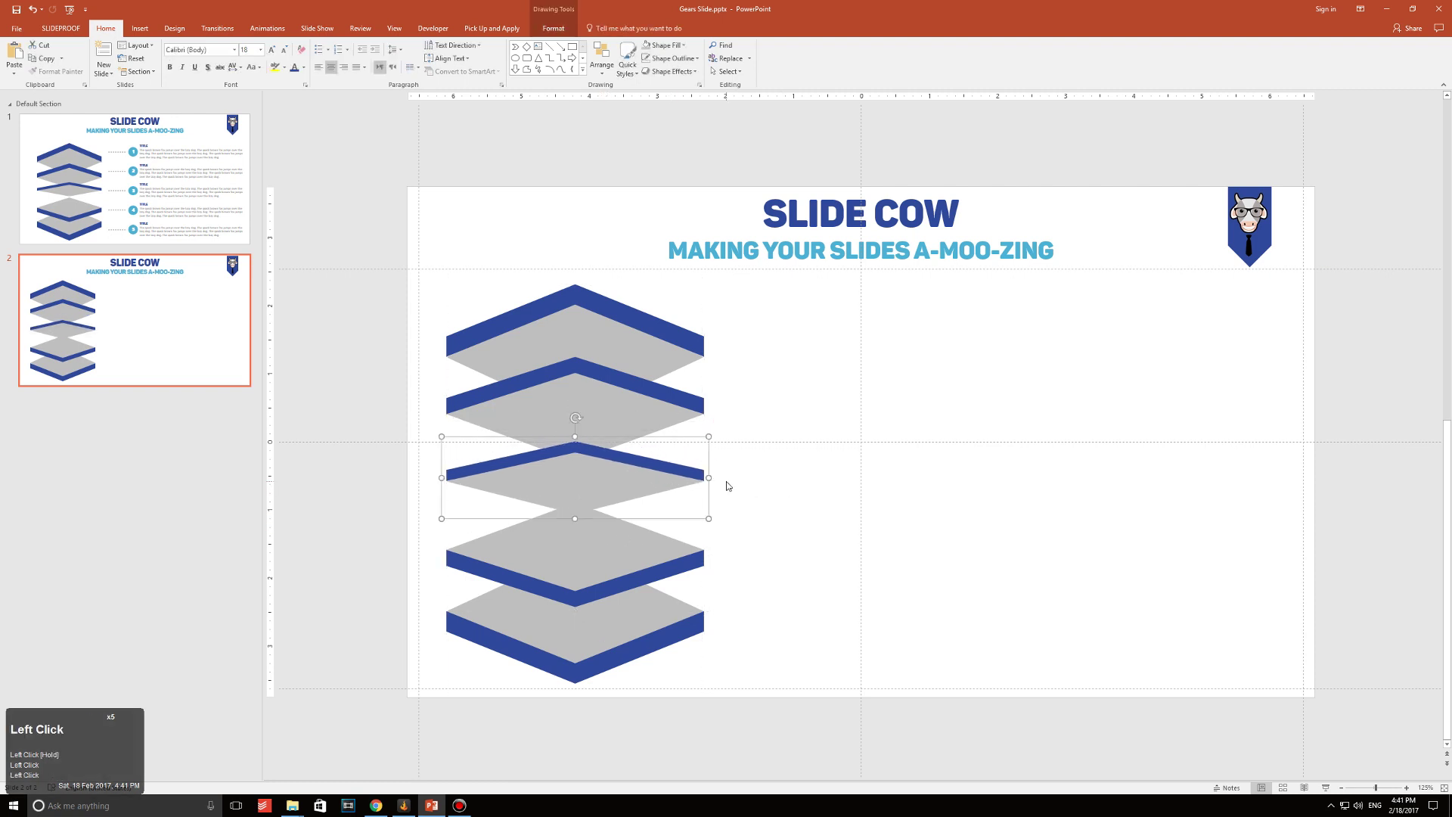
pyautogui.press('ctrl+z')
pyautogui.press('Escape')
pyautogui.press('Escape')
pyautogui.press('Escape')
pyautogui.press('Escape')
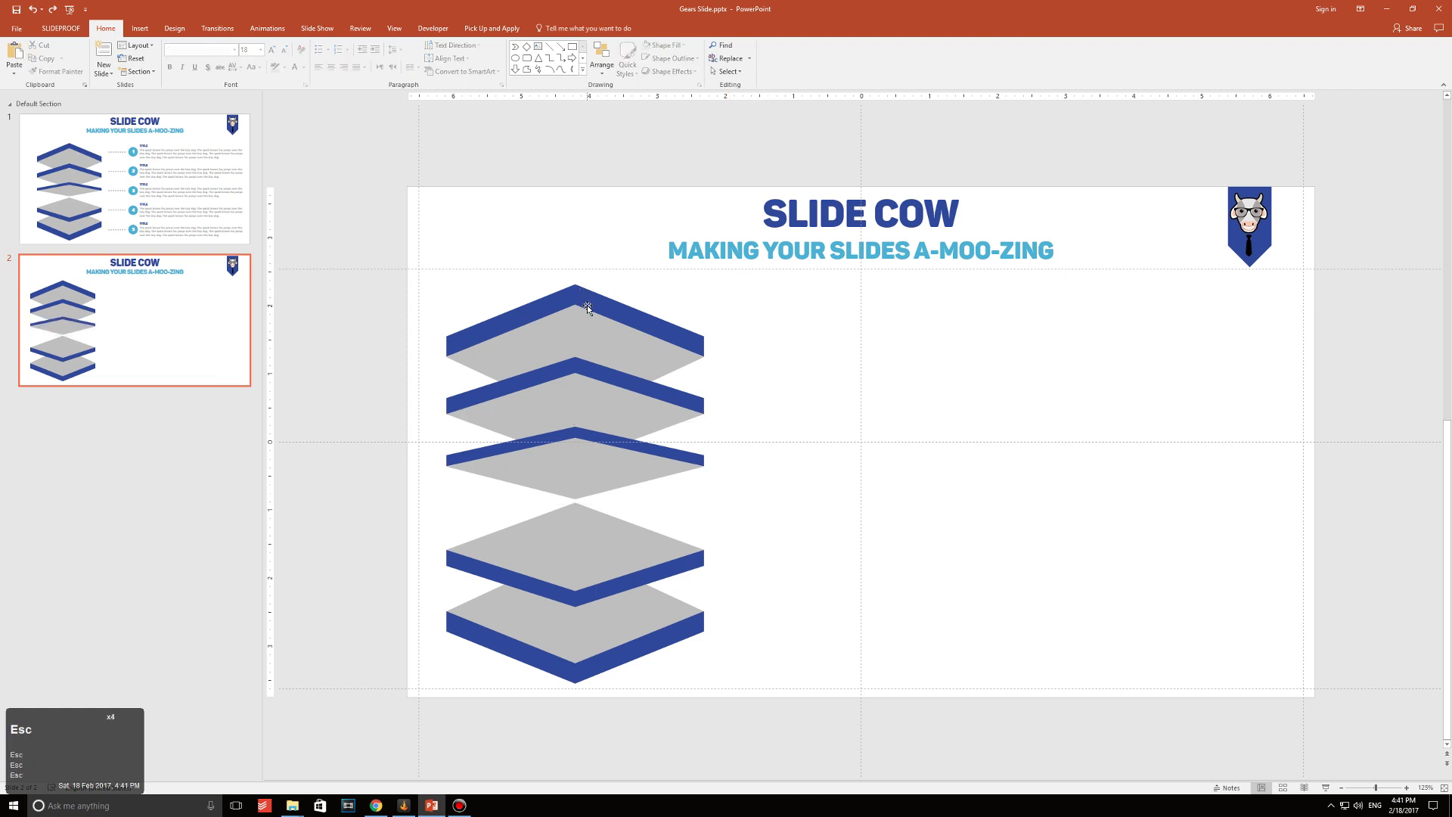
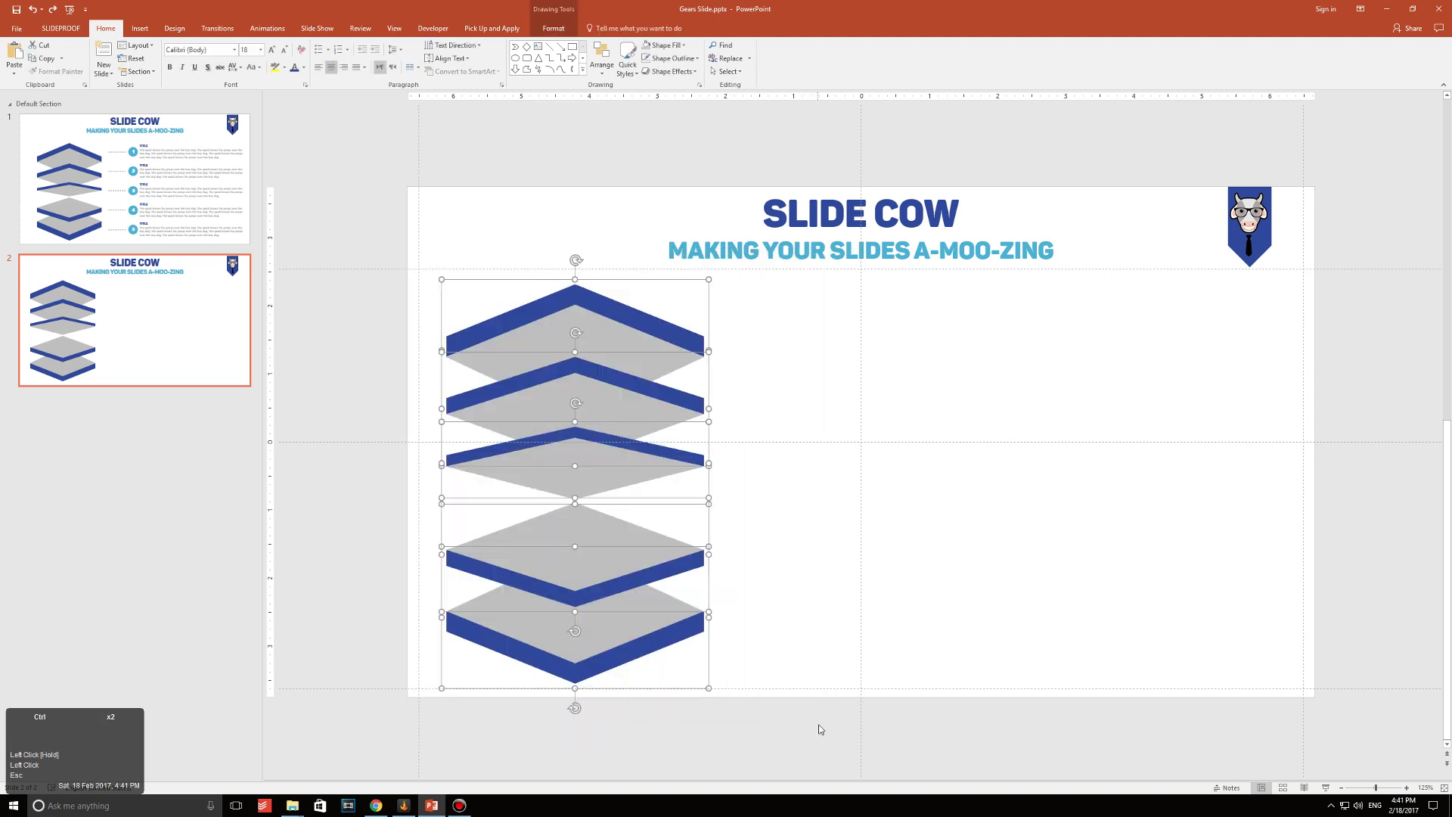
# Group the five plates with Ctrl+G and adjust the stack's placement on the left.
pyautogui.press('ctrl+g')
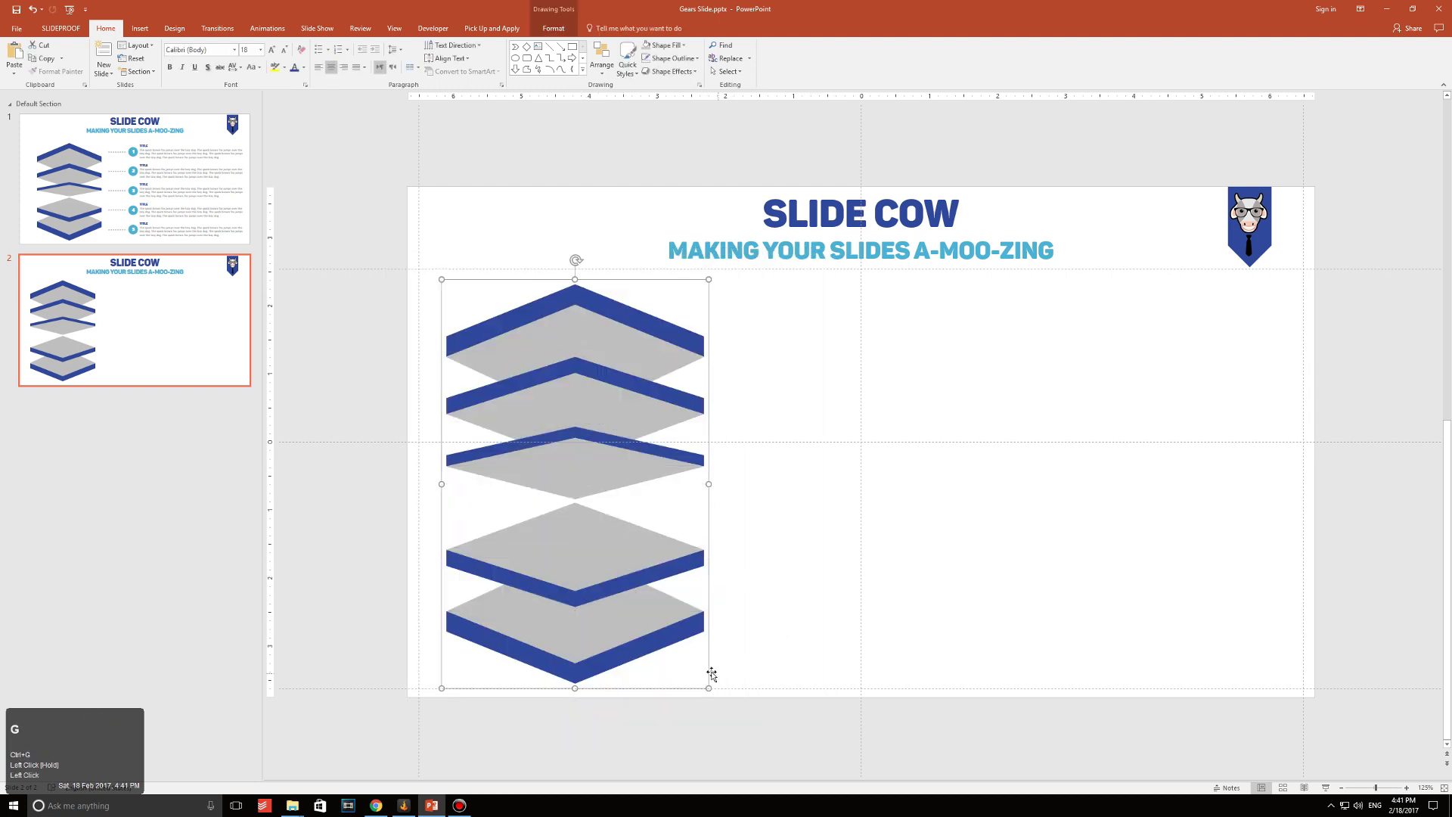
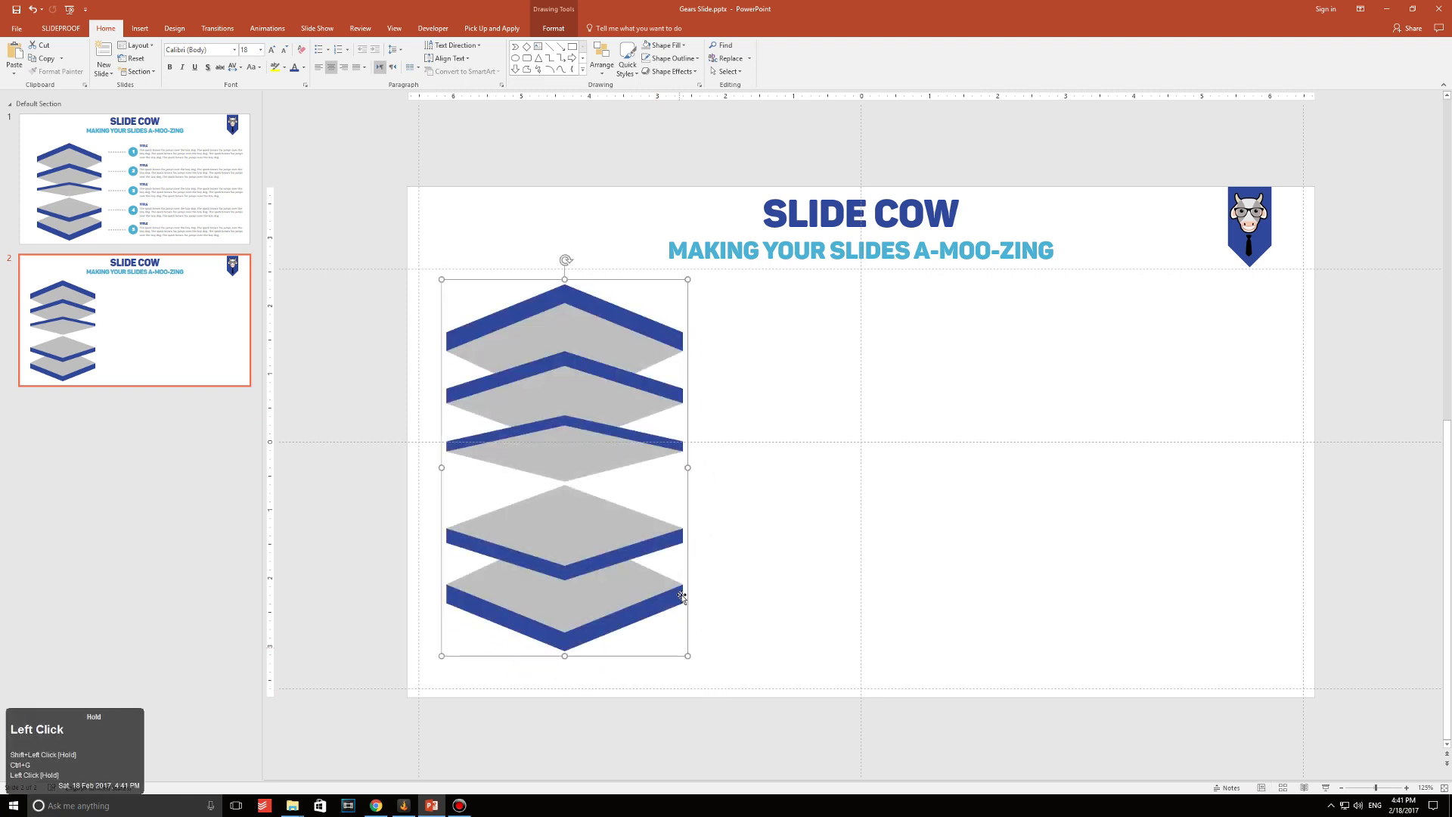
pyautogui.press('ctrl+z')
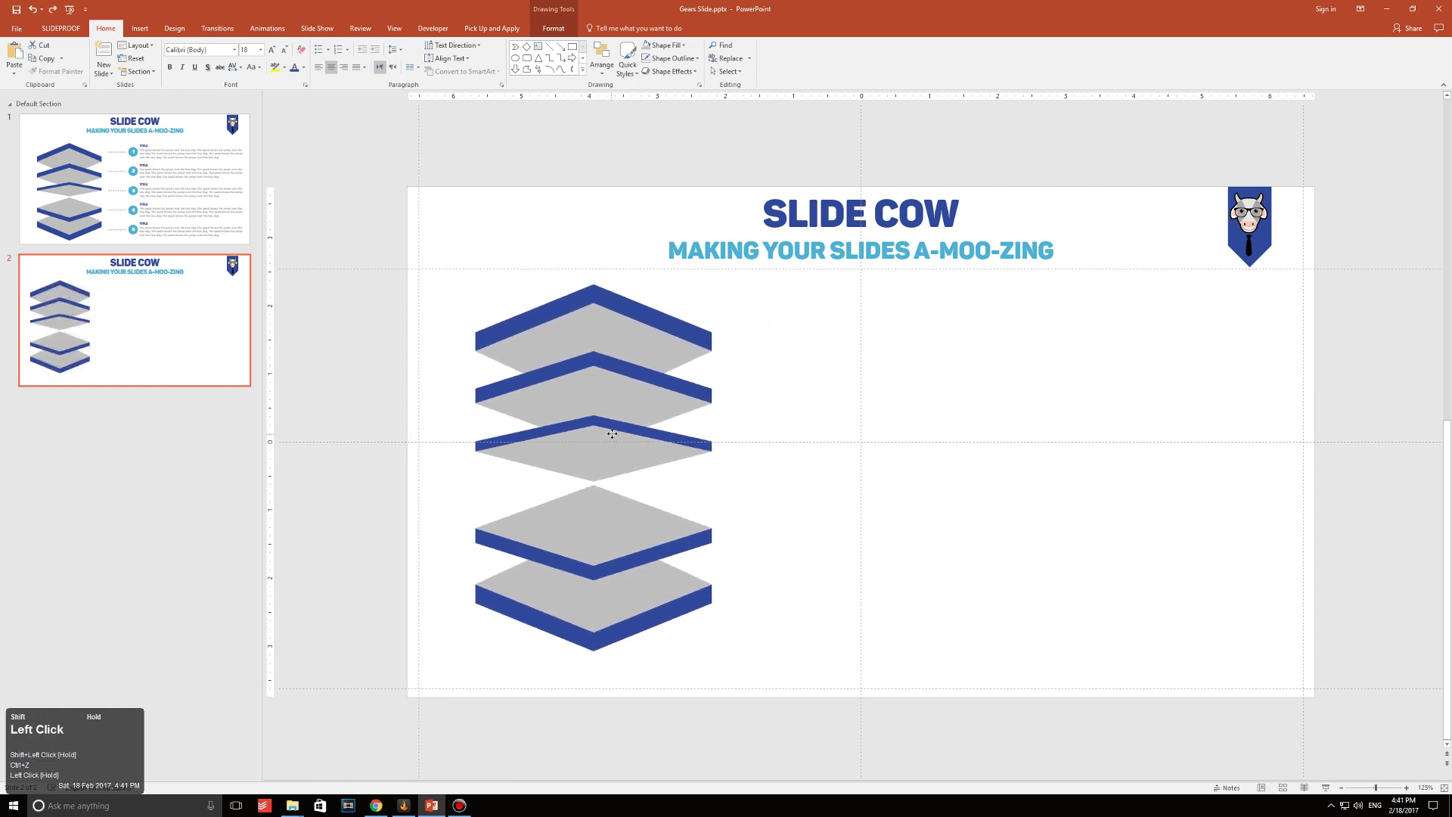
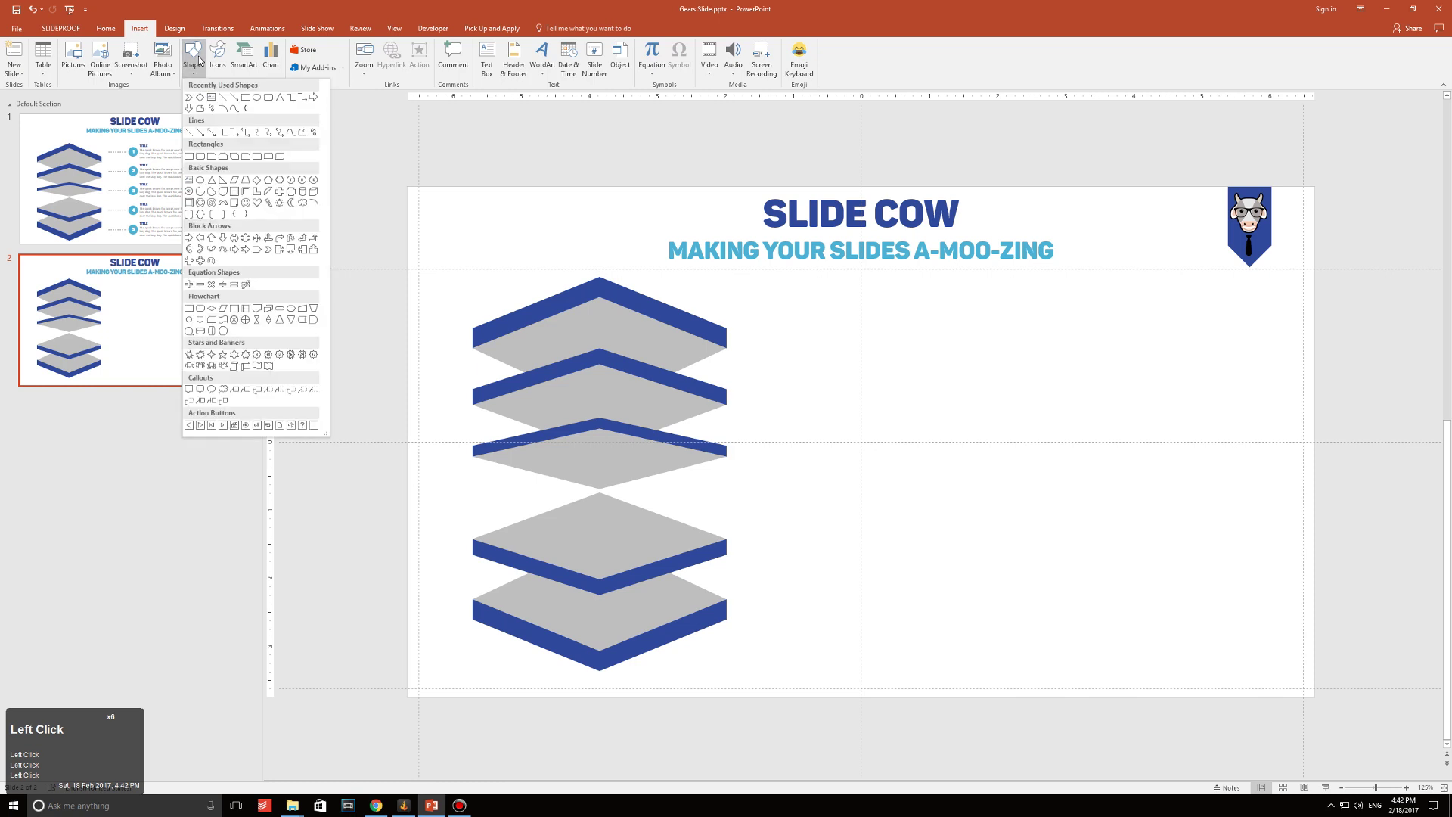
# Choose the Line shape to draw a short horizontal line beside the top plate.
pyautogui.click(197, 133)
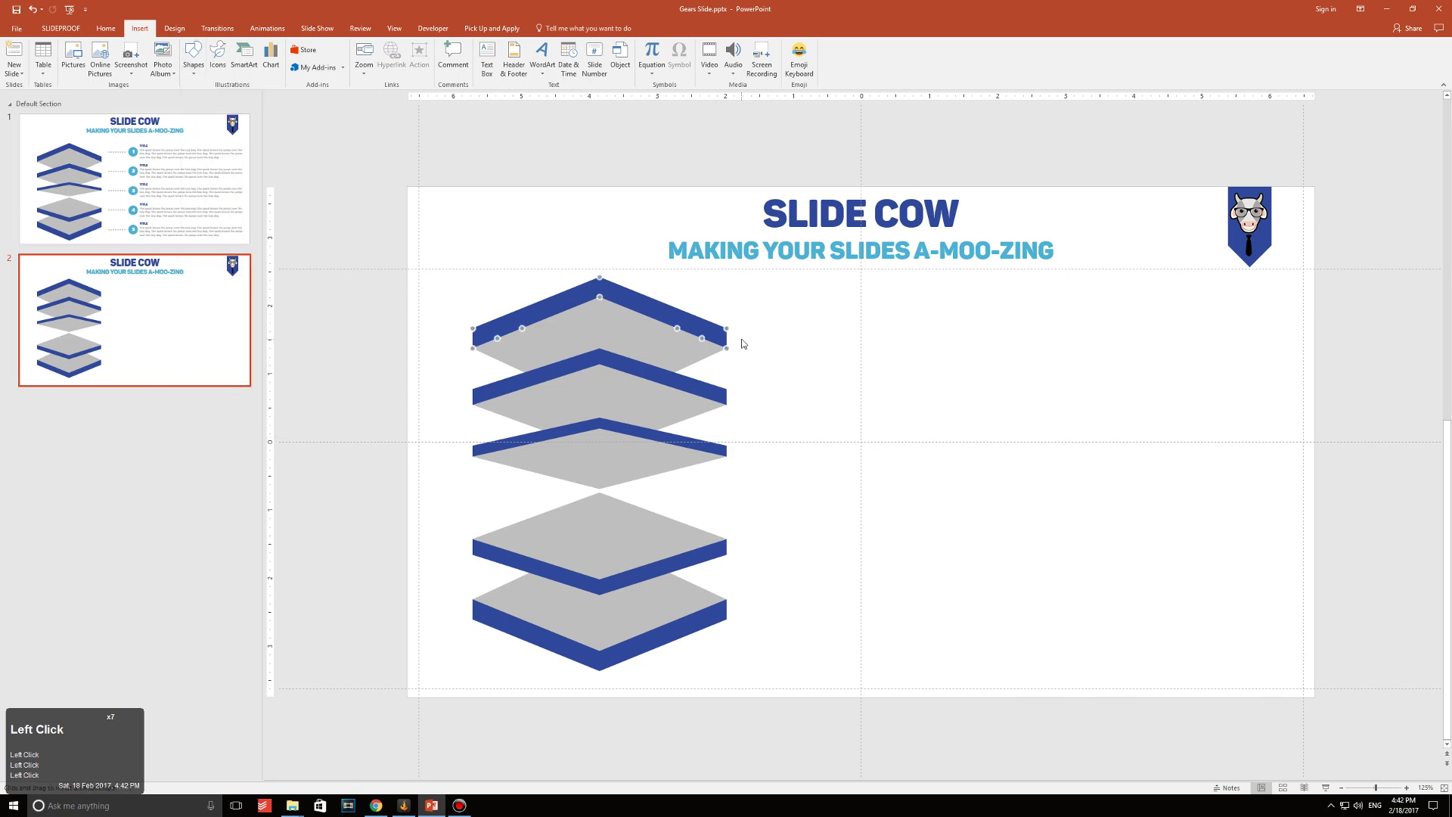
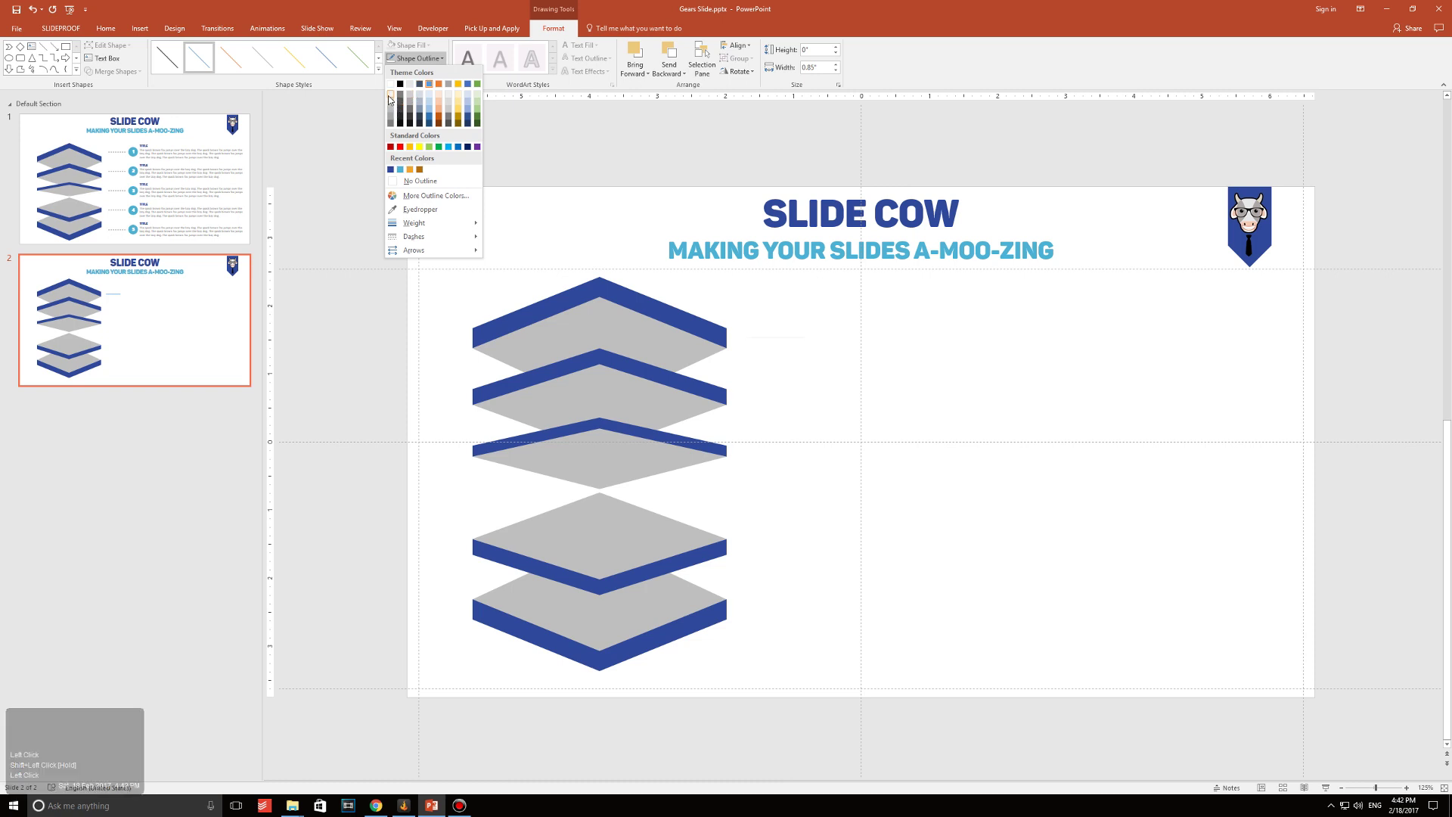
# Give the new line a grey outline and bring up the Shape Outline dash styles.
pyautogui.click(393, 108)
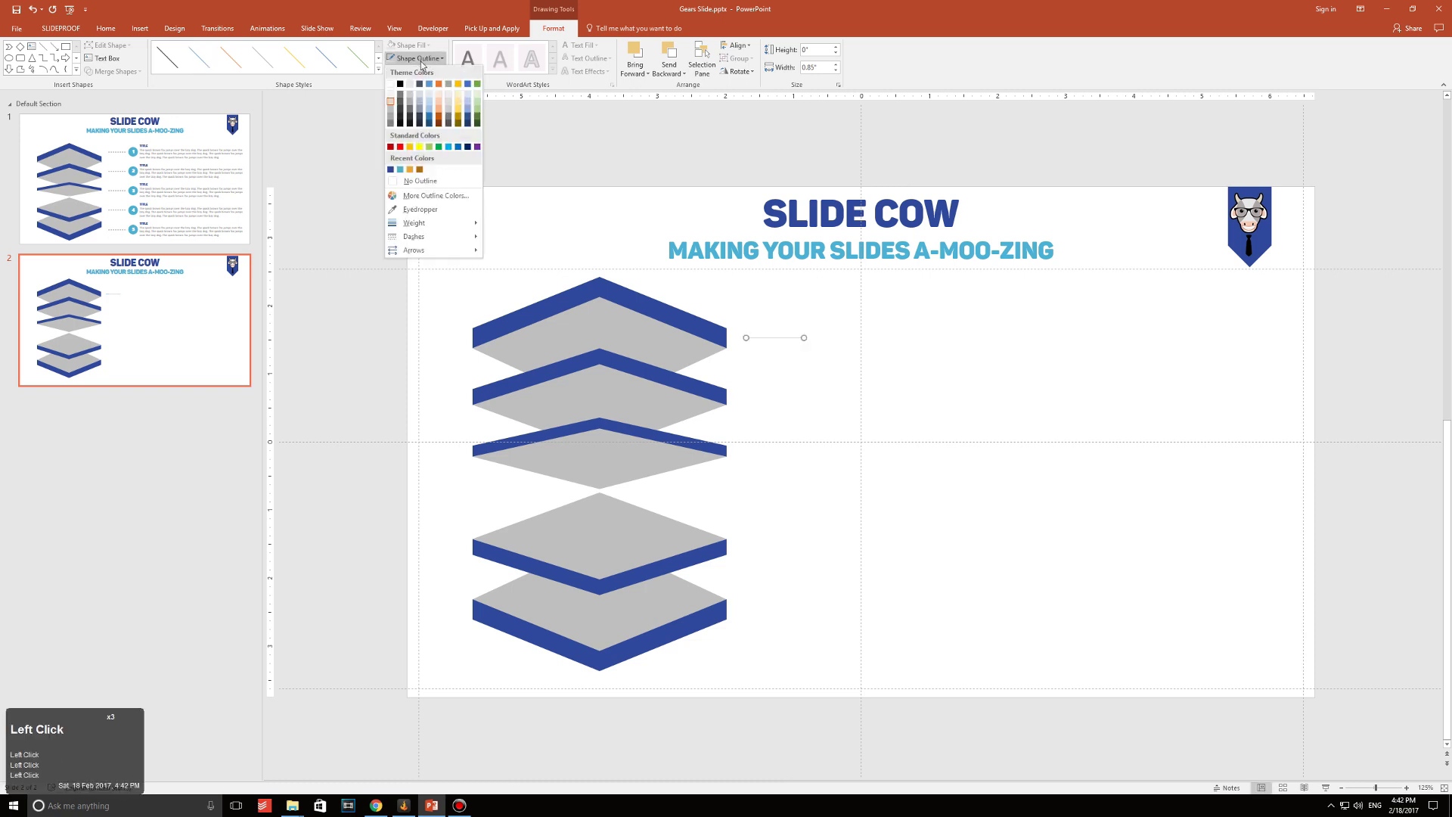
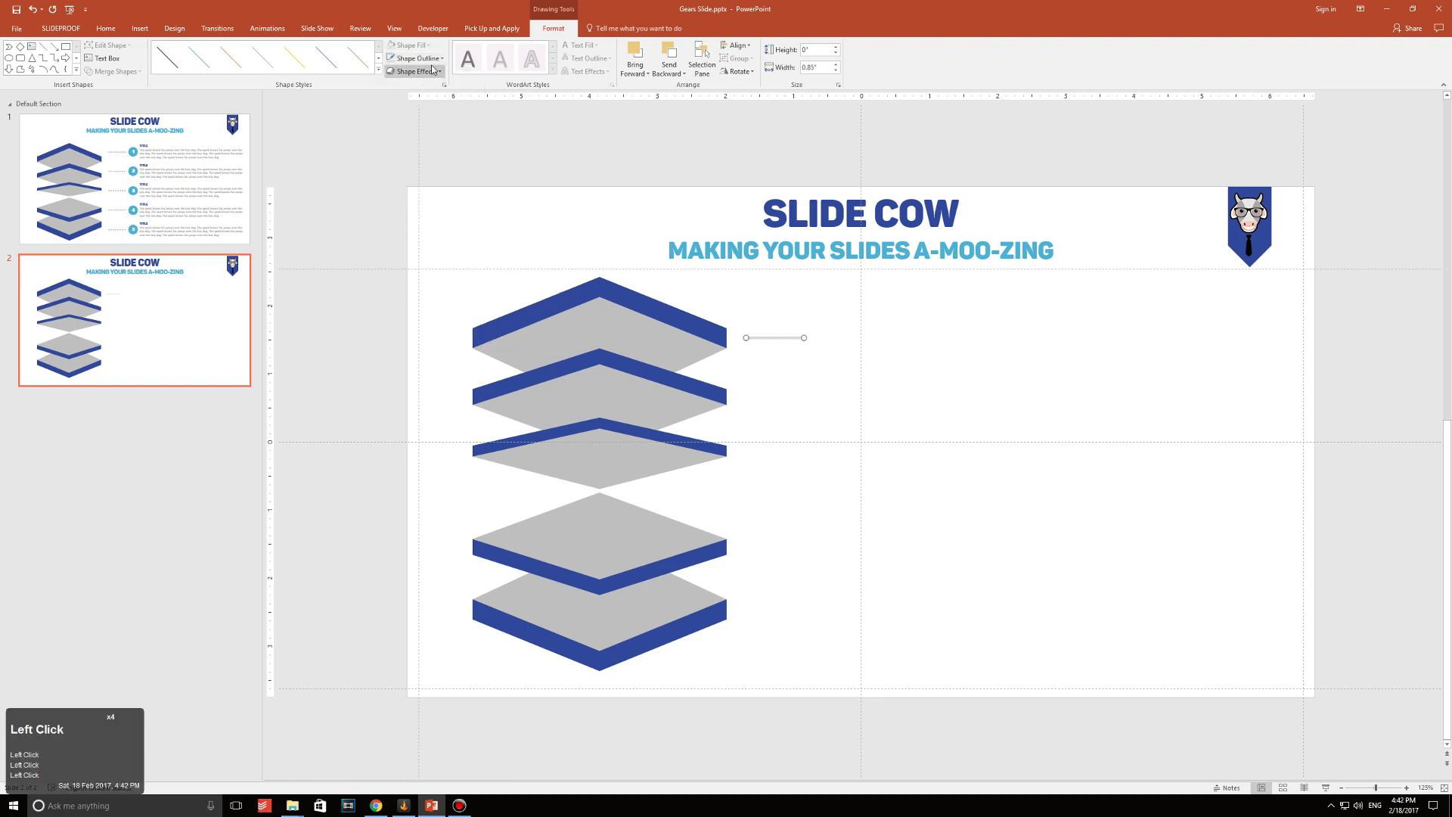
pyautogui.click(437, 65)
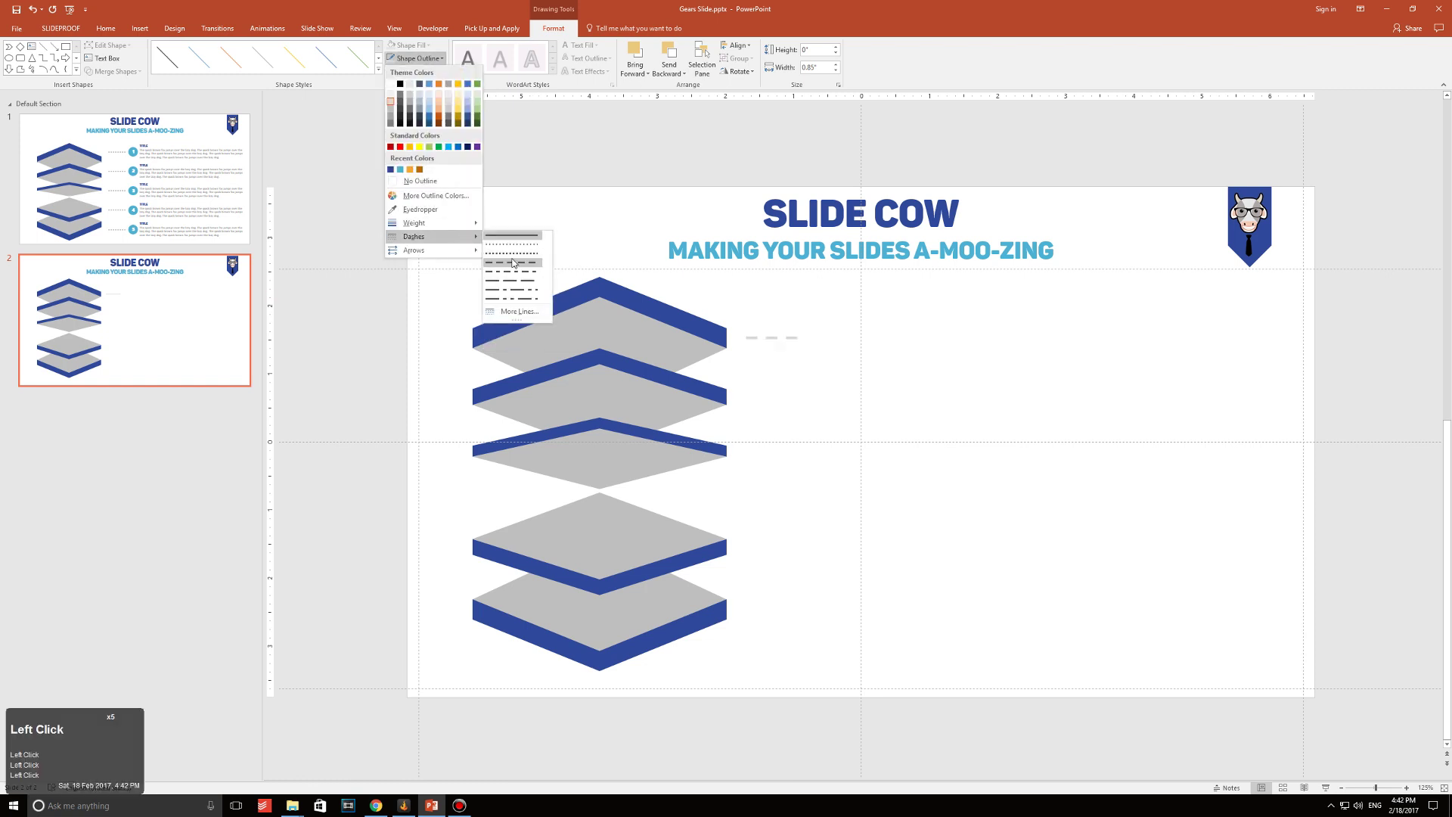
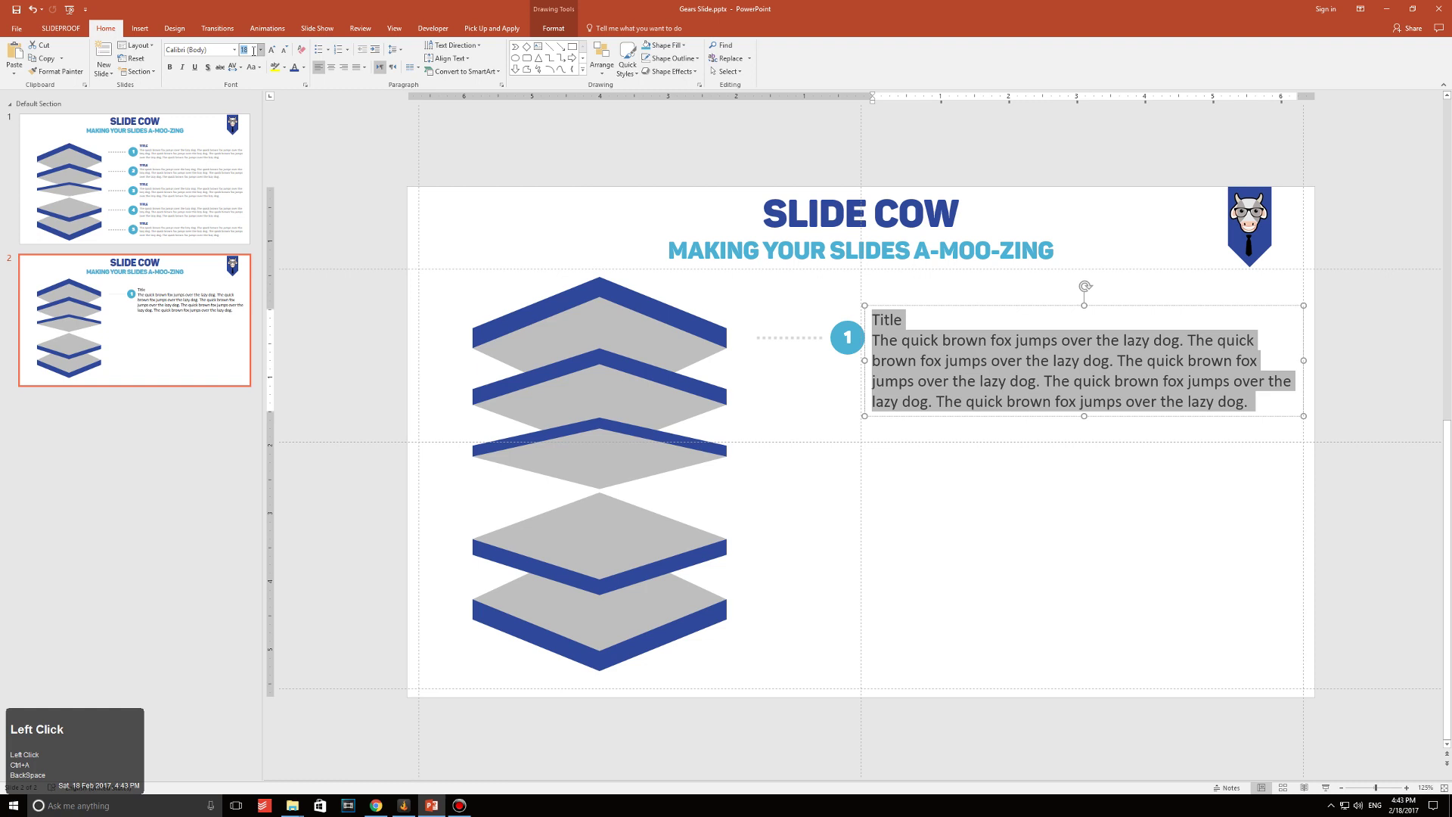
# Set the callout body text to size 13 and choose a grey font colour.
pyautogui.write('13')
pyautogui.press('Return')
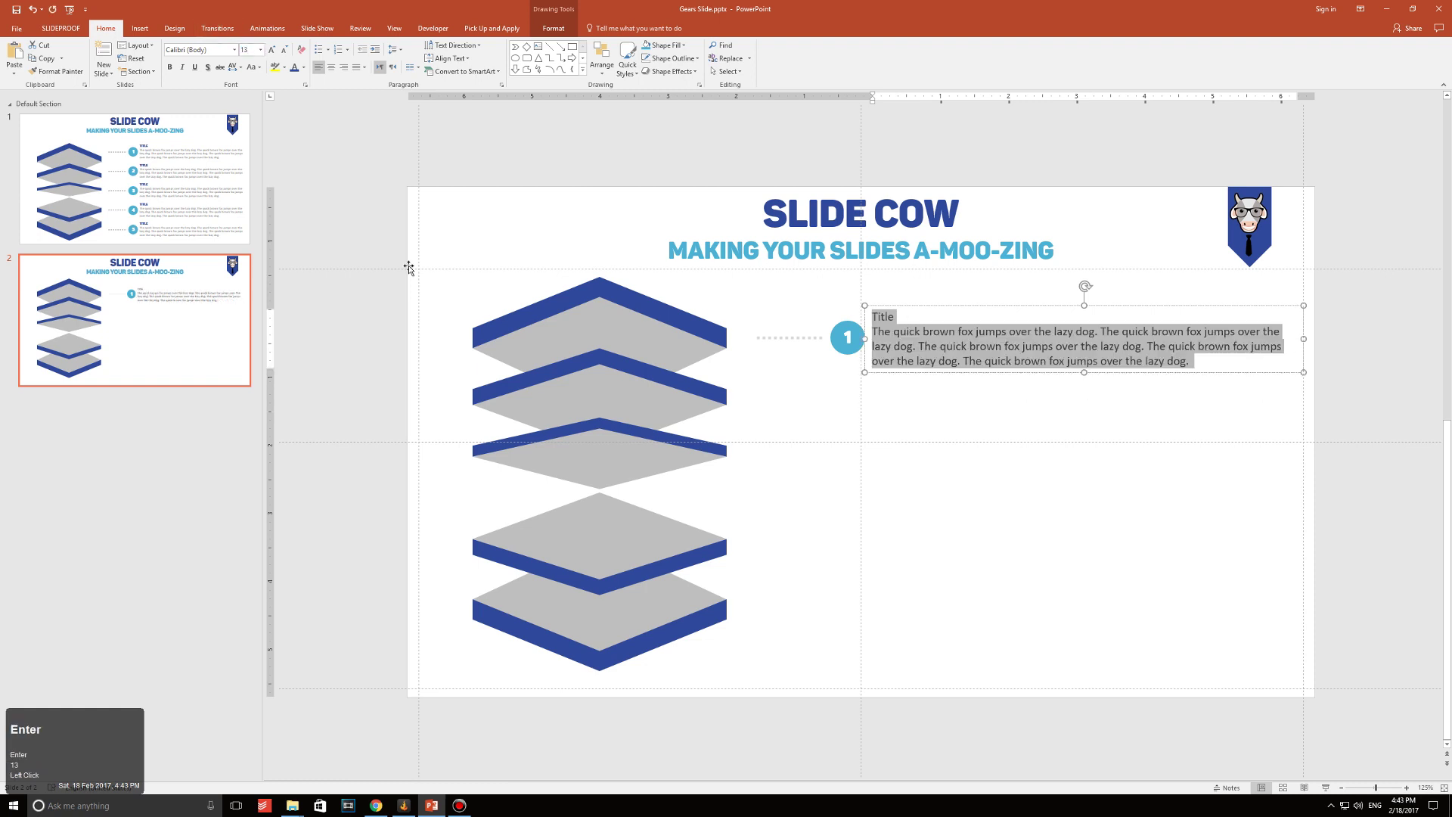
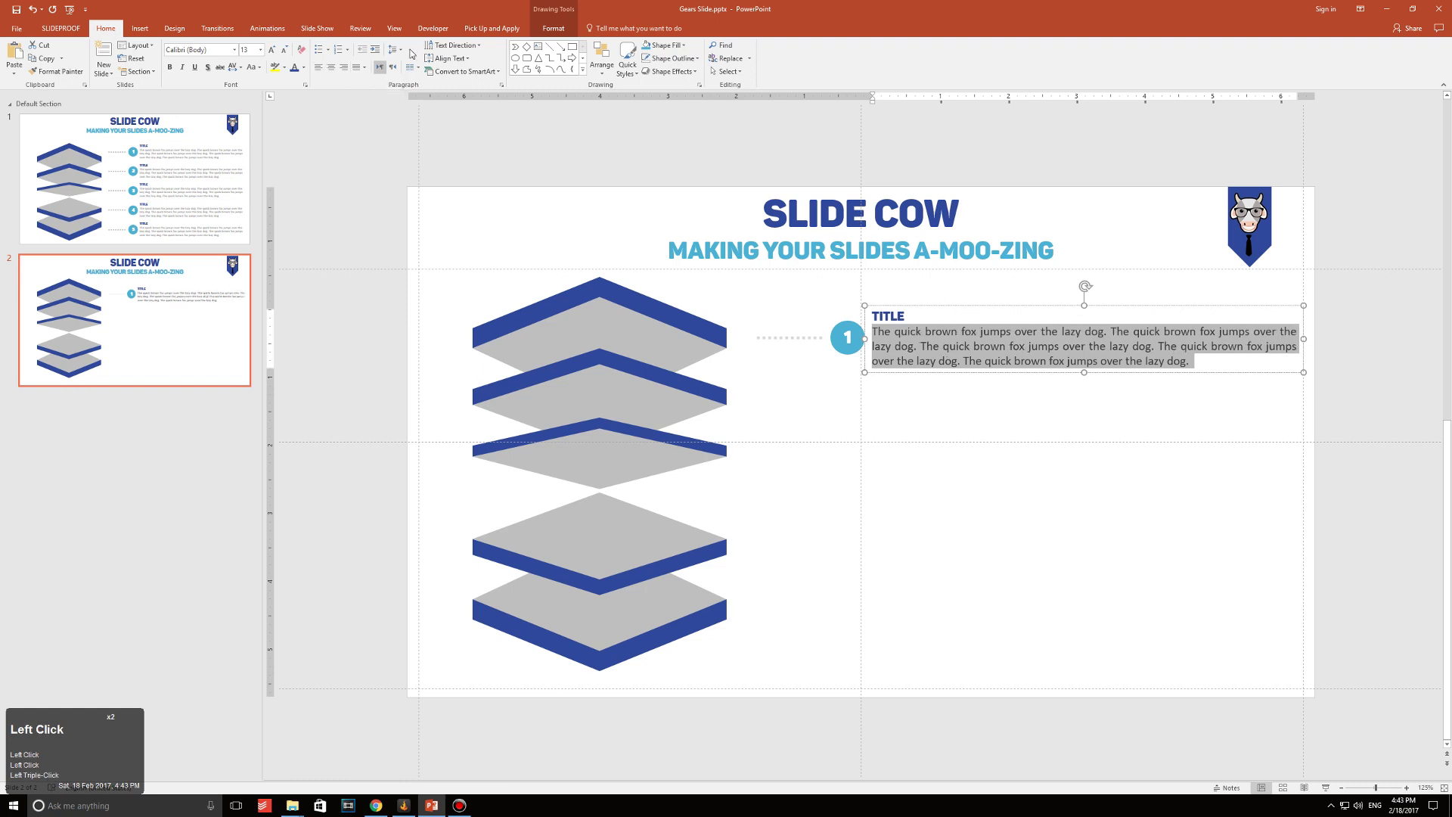
pyautogui.click(311, 68)
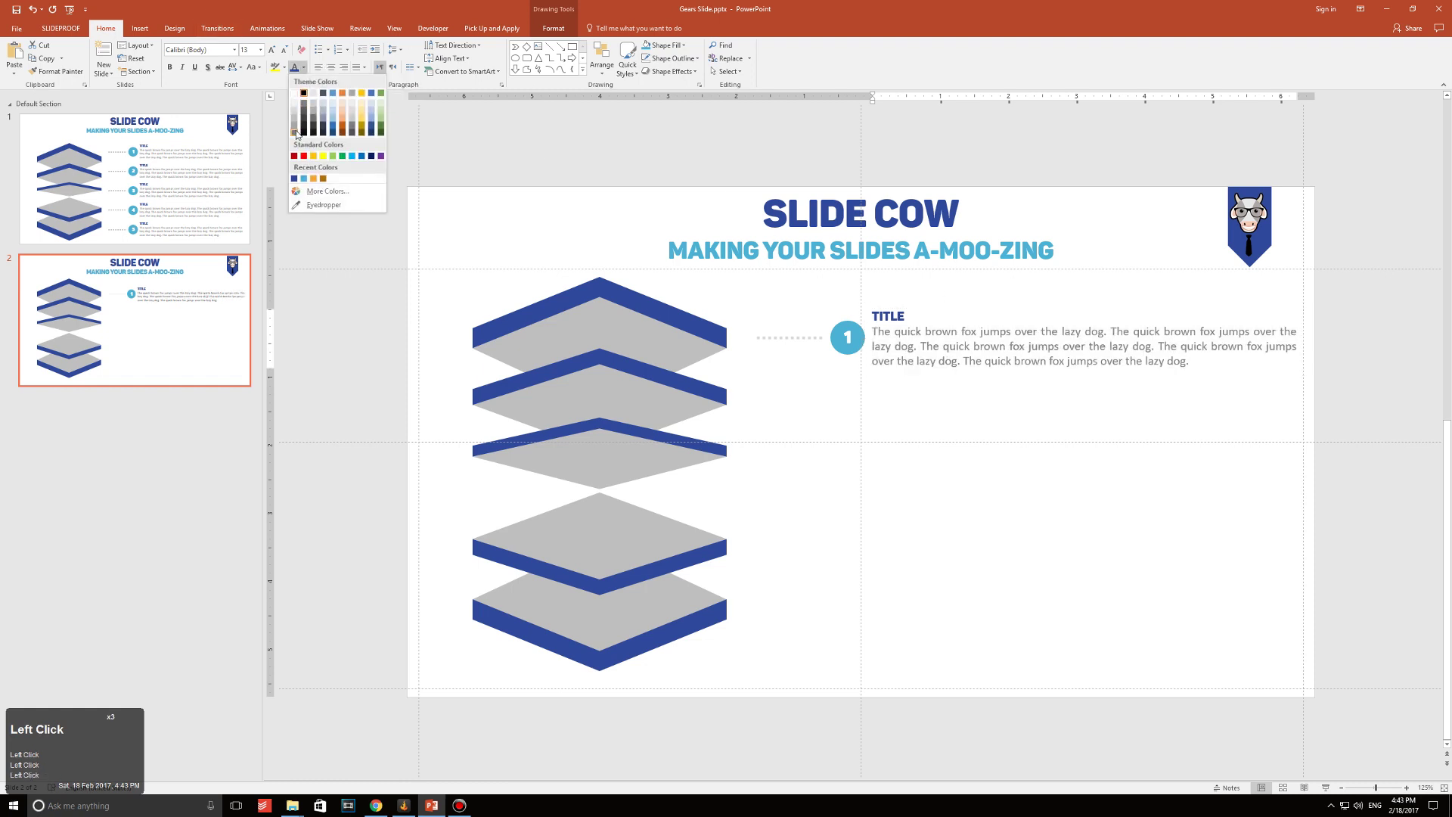
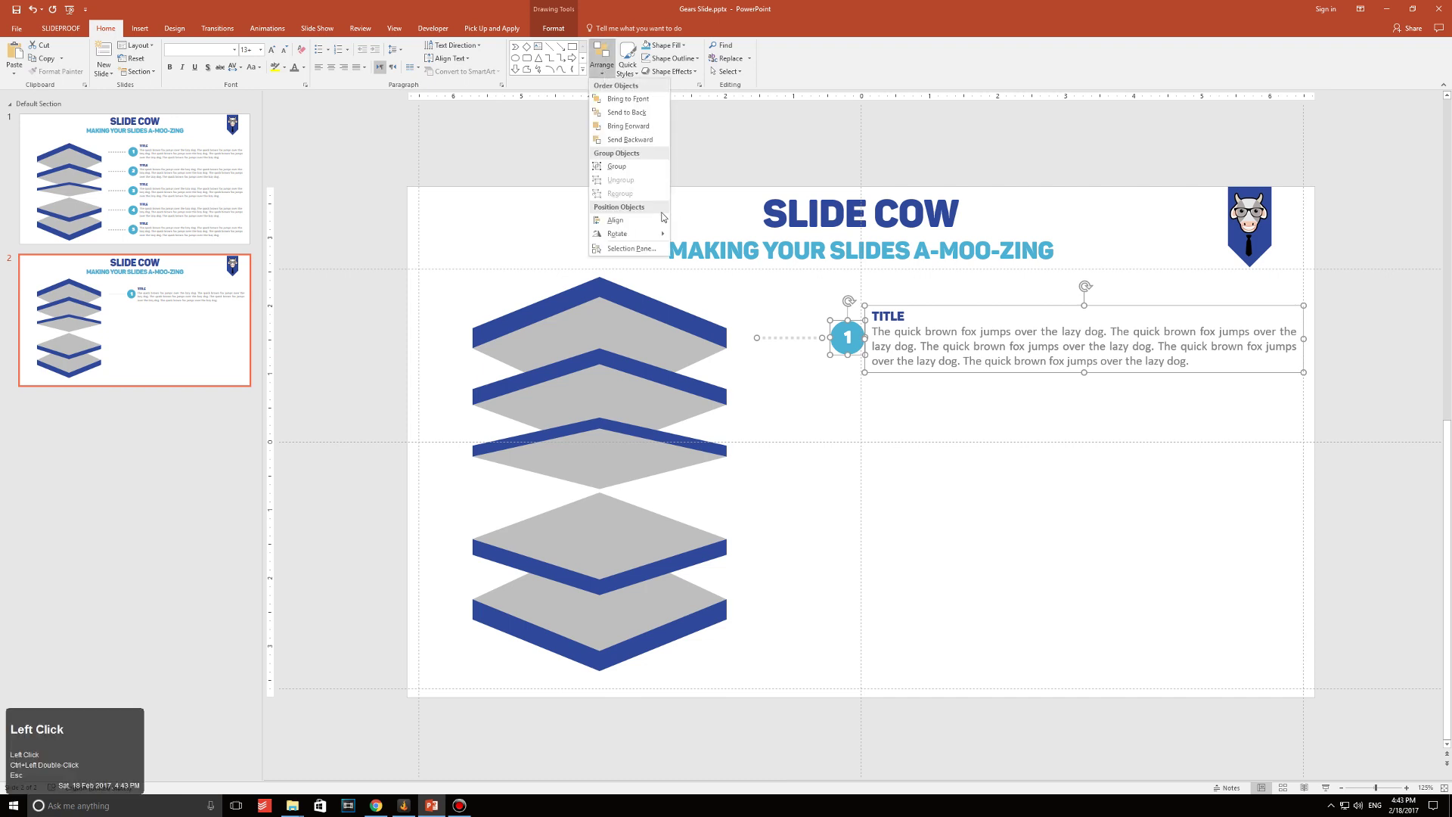
# Align the circle and text box by their middles, then marquee-select the whole first callout.
pyautogui.doubleClick(653, 223)
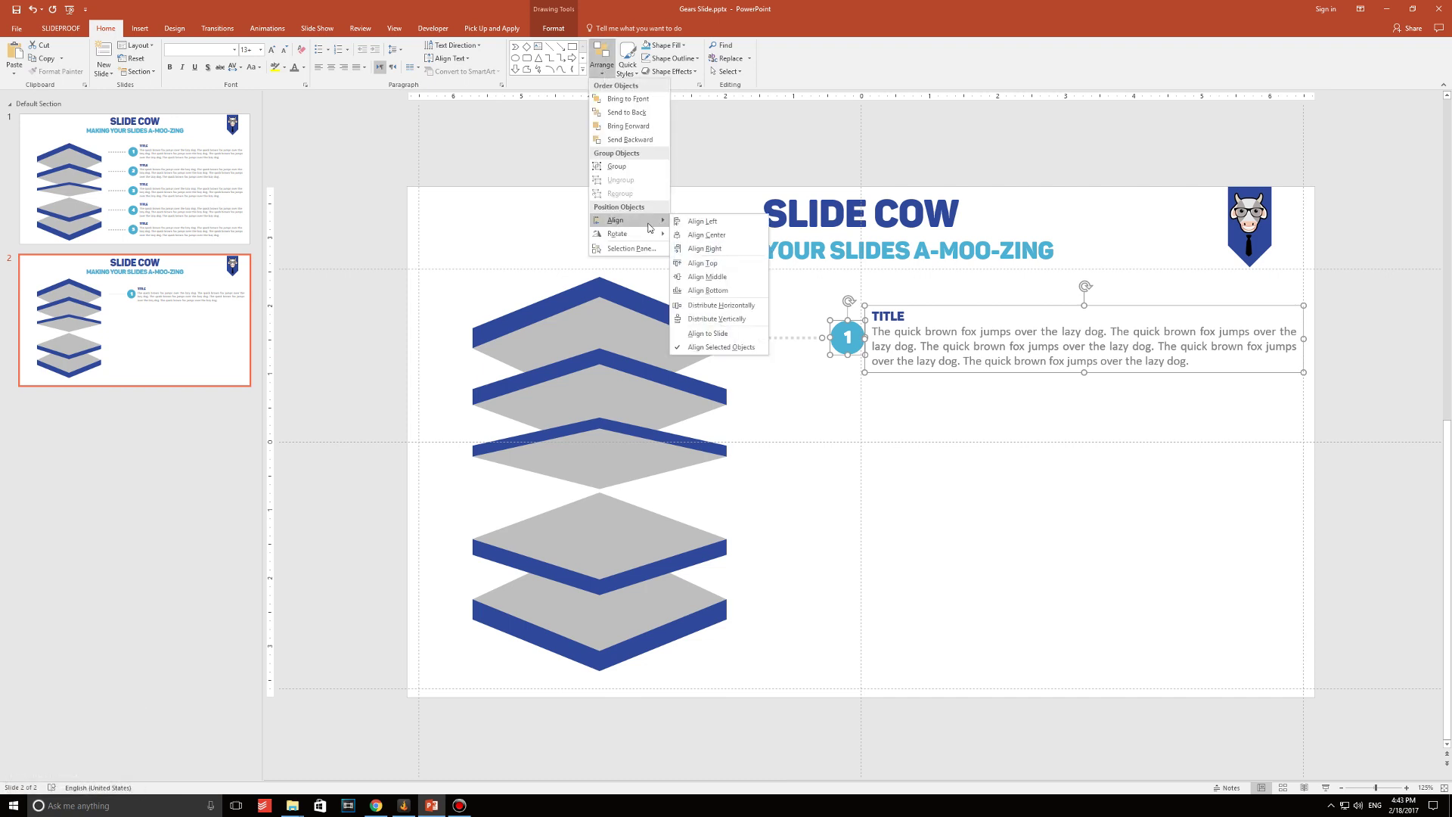
pyautogui.click(735, 280)
pyautogui.click(1031, 440)
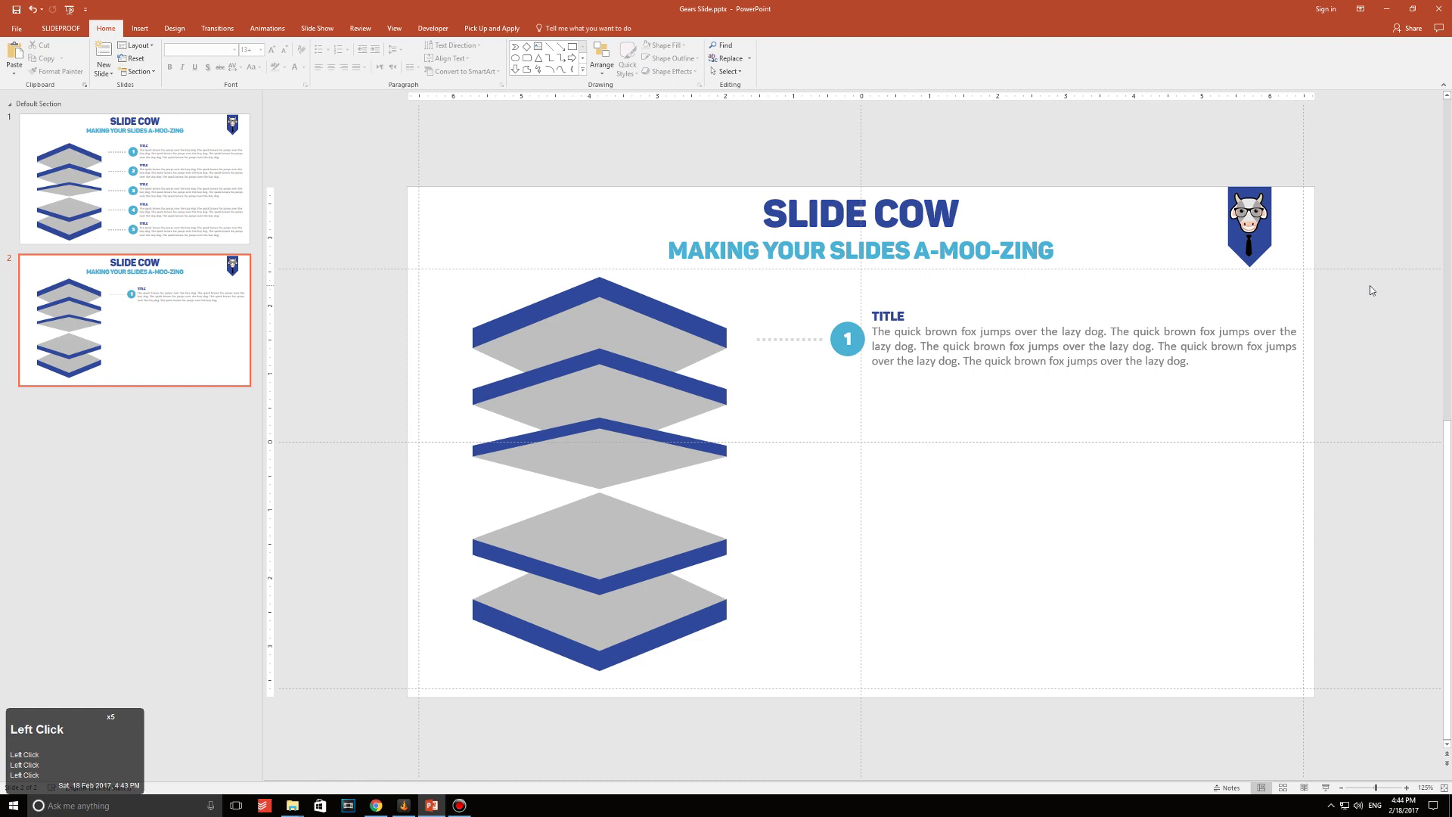
pyautogui.moveTo(1335, 310); pyautogui.dragTo(859, 346)
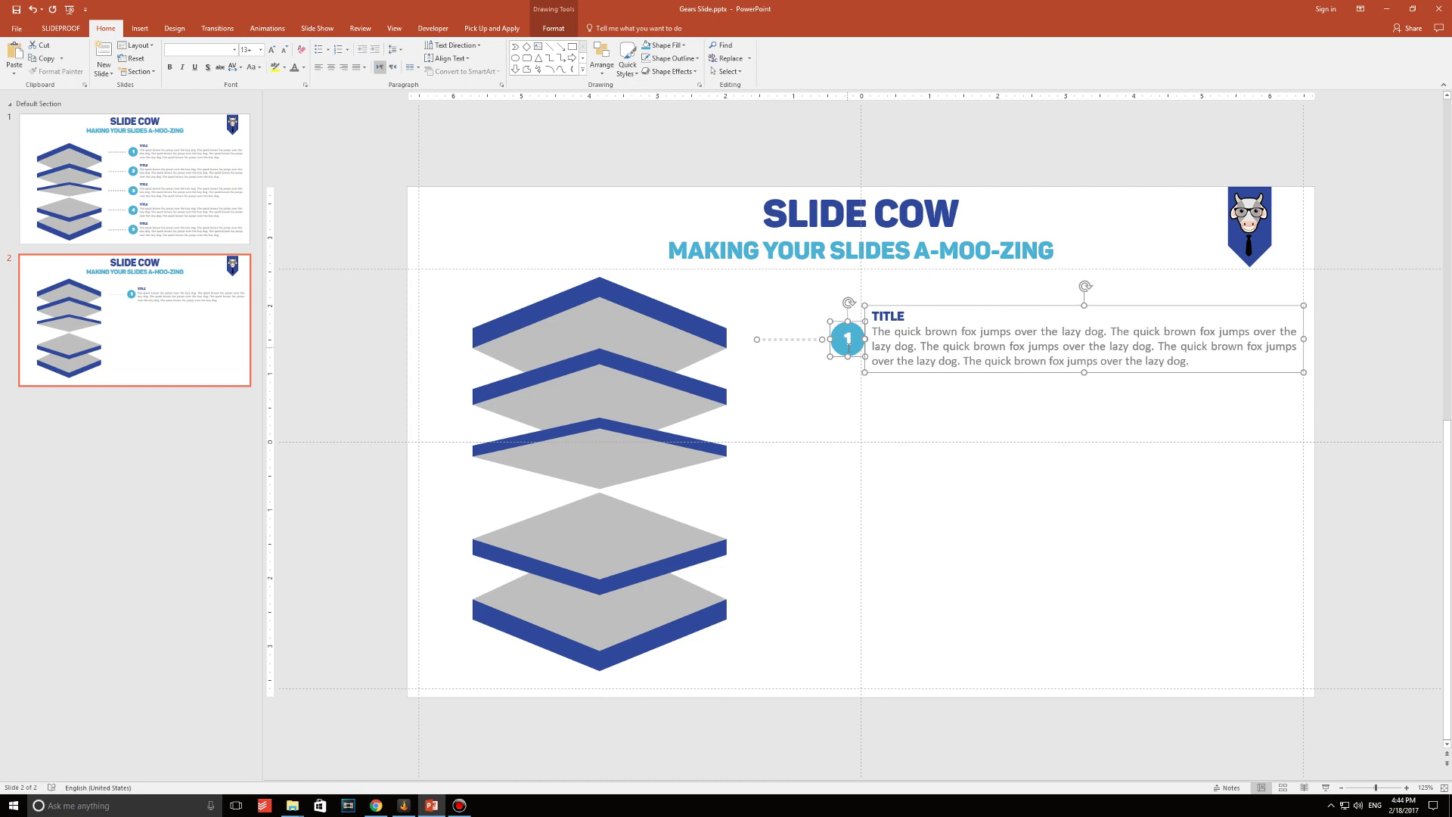
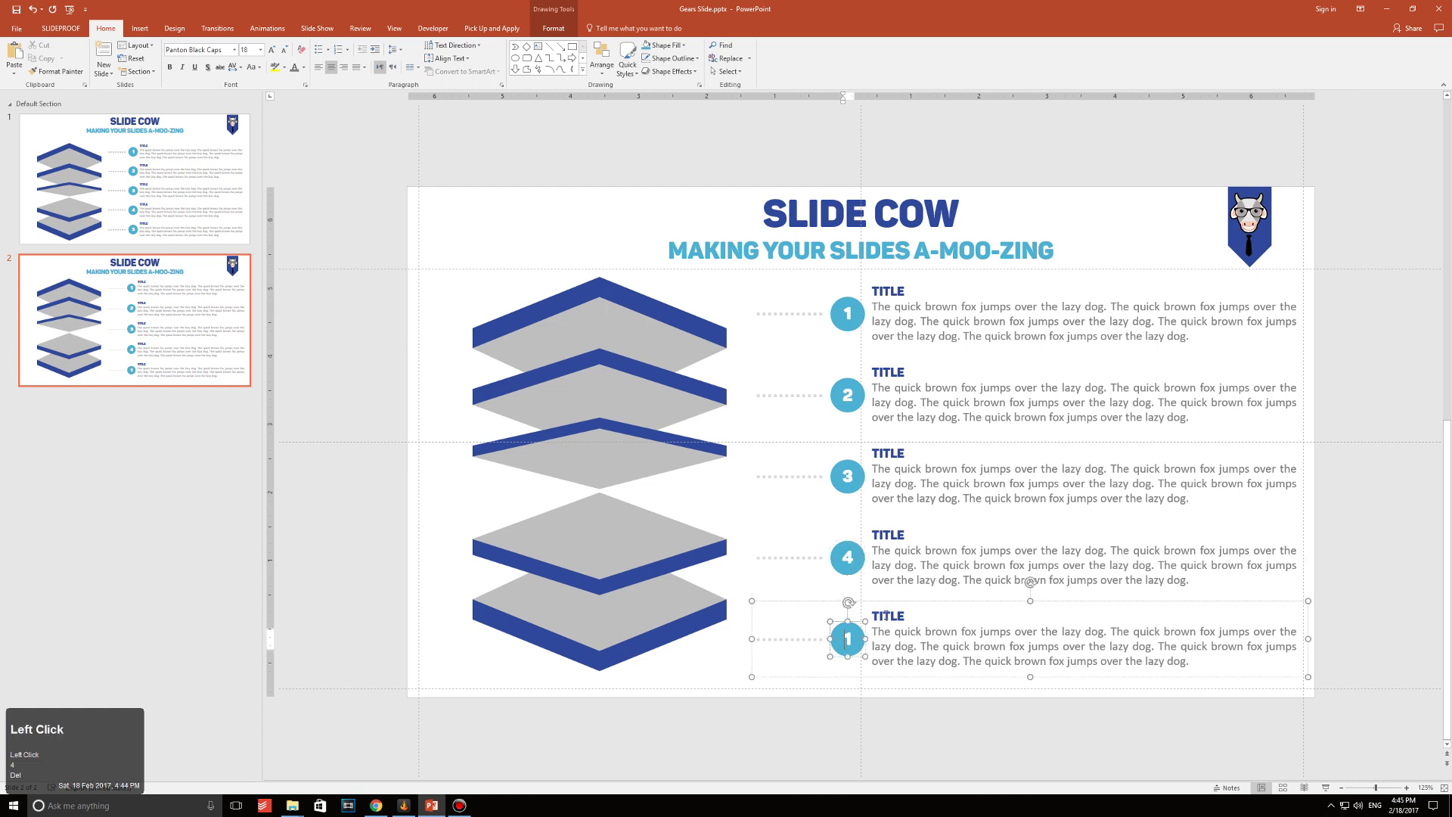
# Renumber the last duplicated callout's circle to 5 and deselect it.
pyautogui.press('Delete')
pyautogui.press('5')
pyautogui.press('Escape')
pyautogui.press('Escape')
pyautogui.press('Escape')
pyautogui.press('Escape')
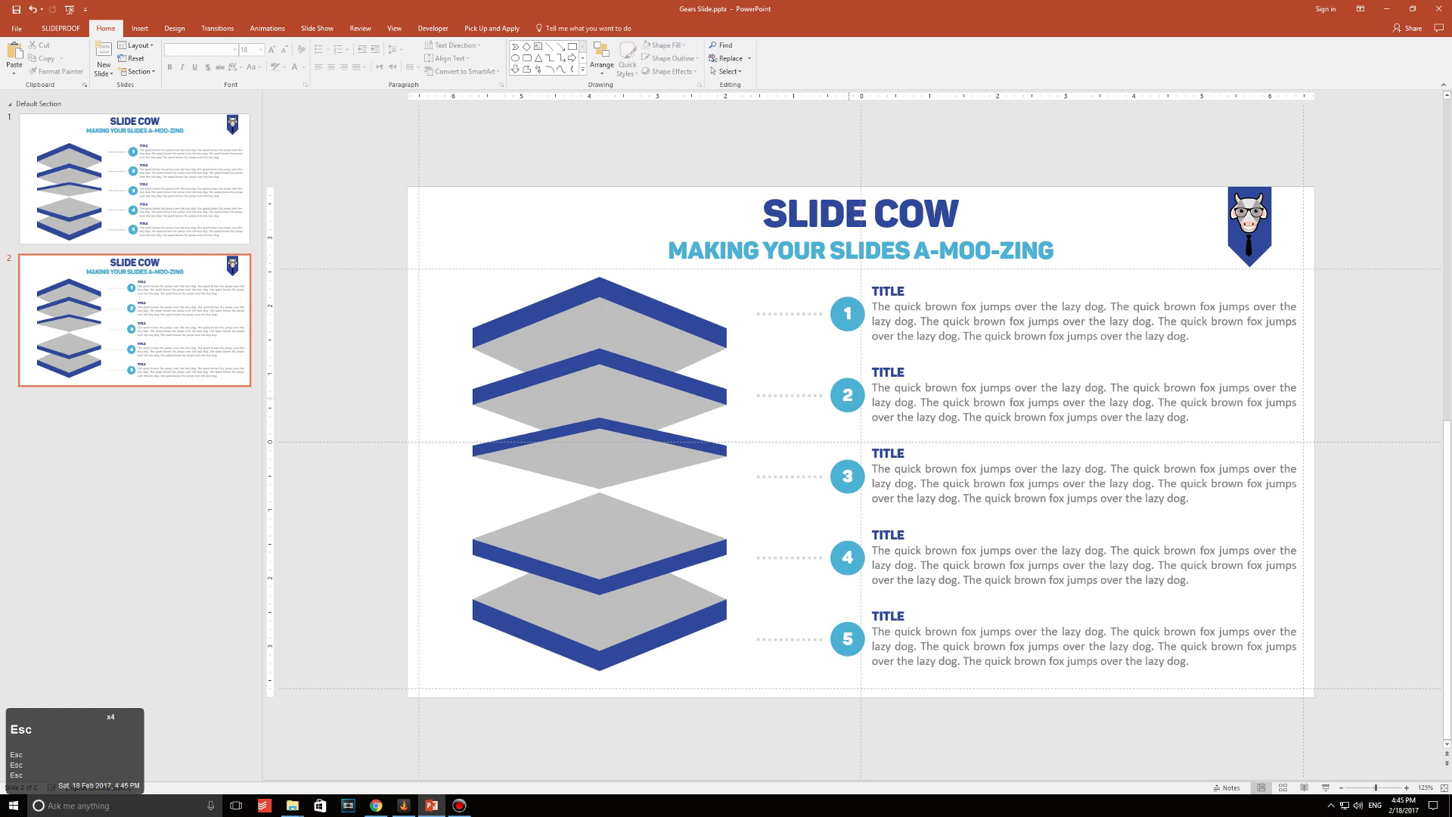
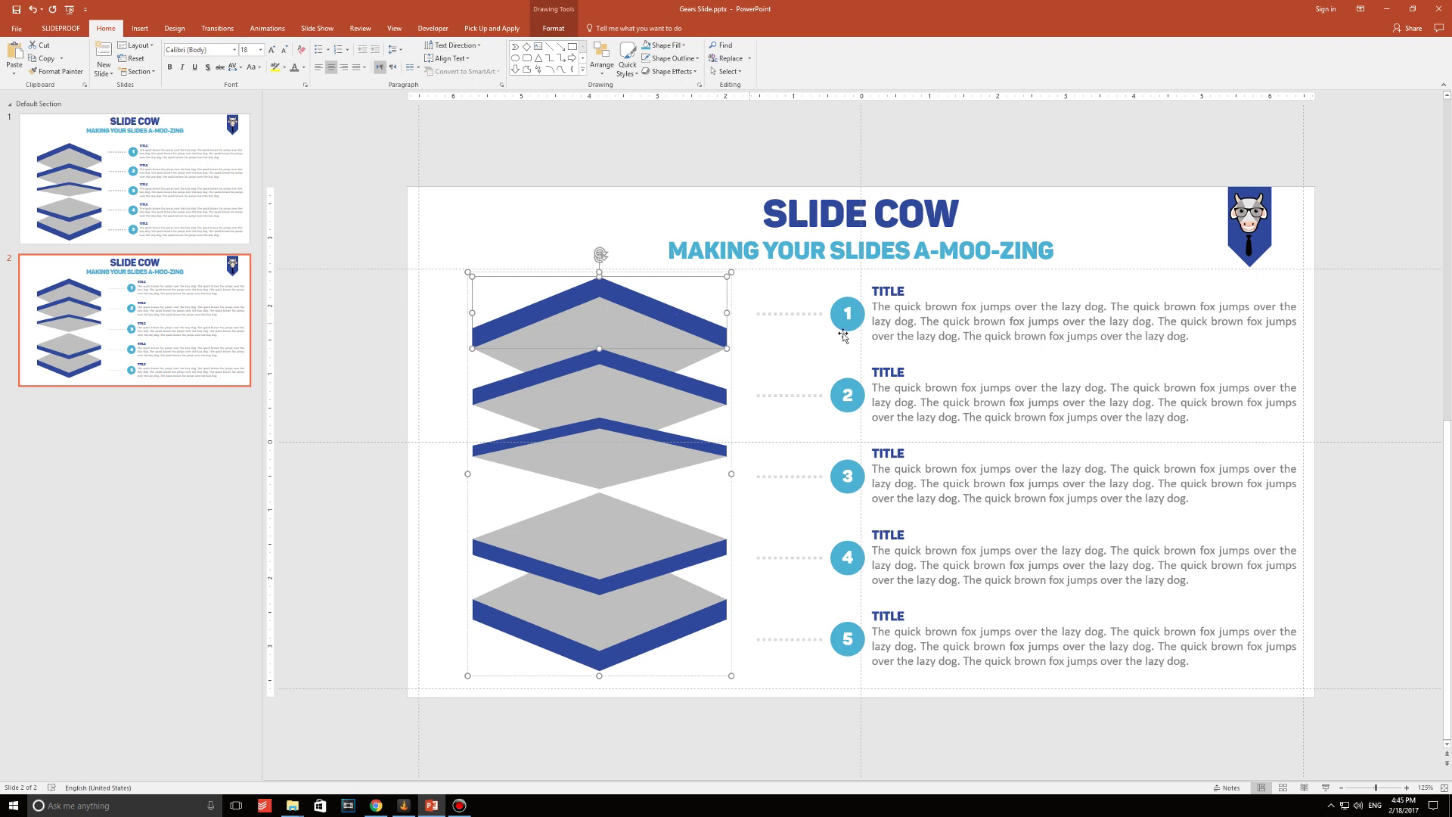
pyautogui.click(1344, 373)
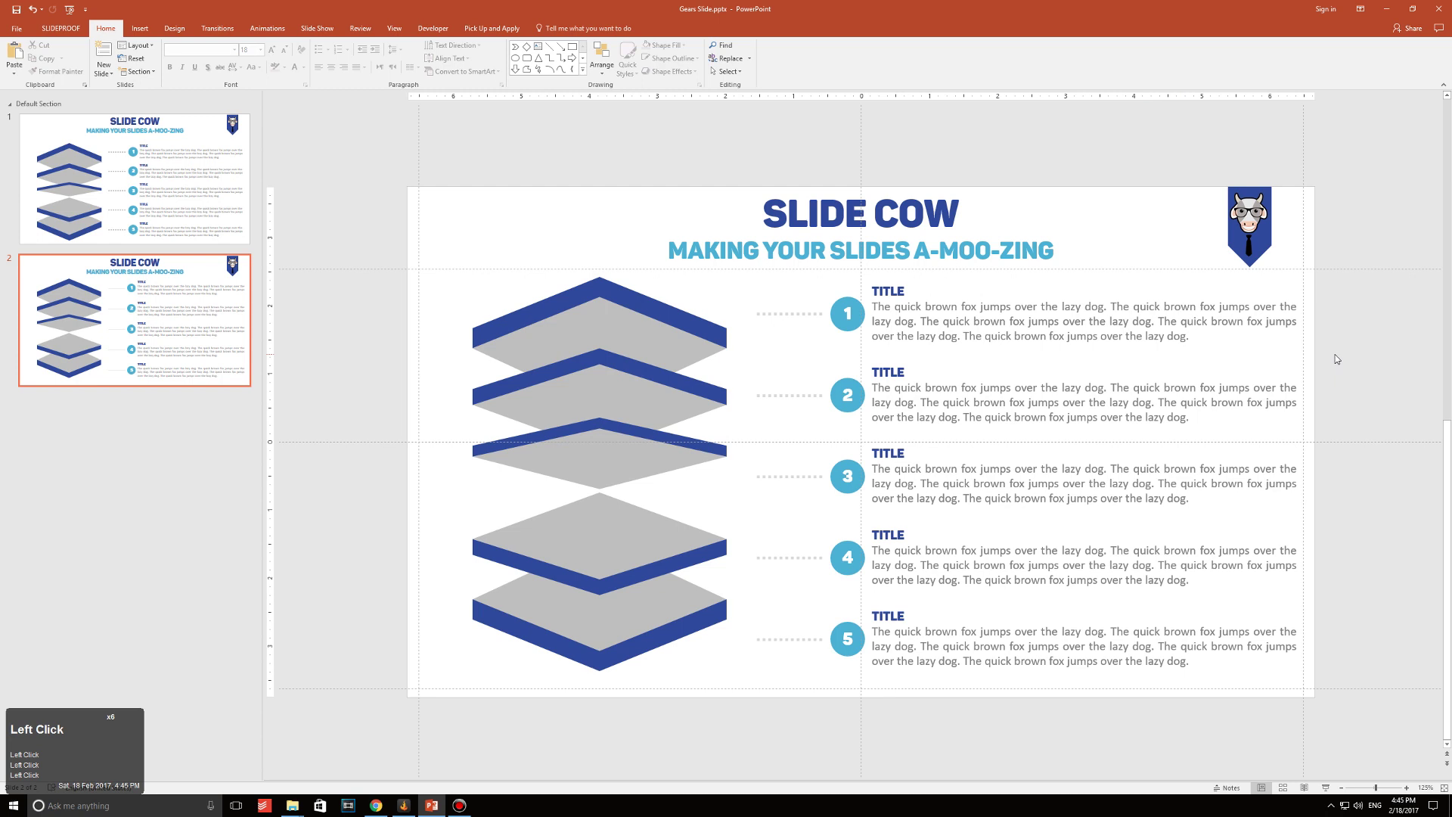